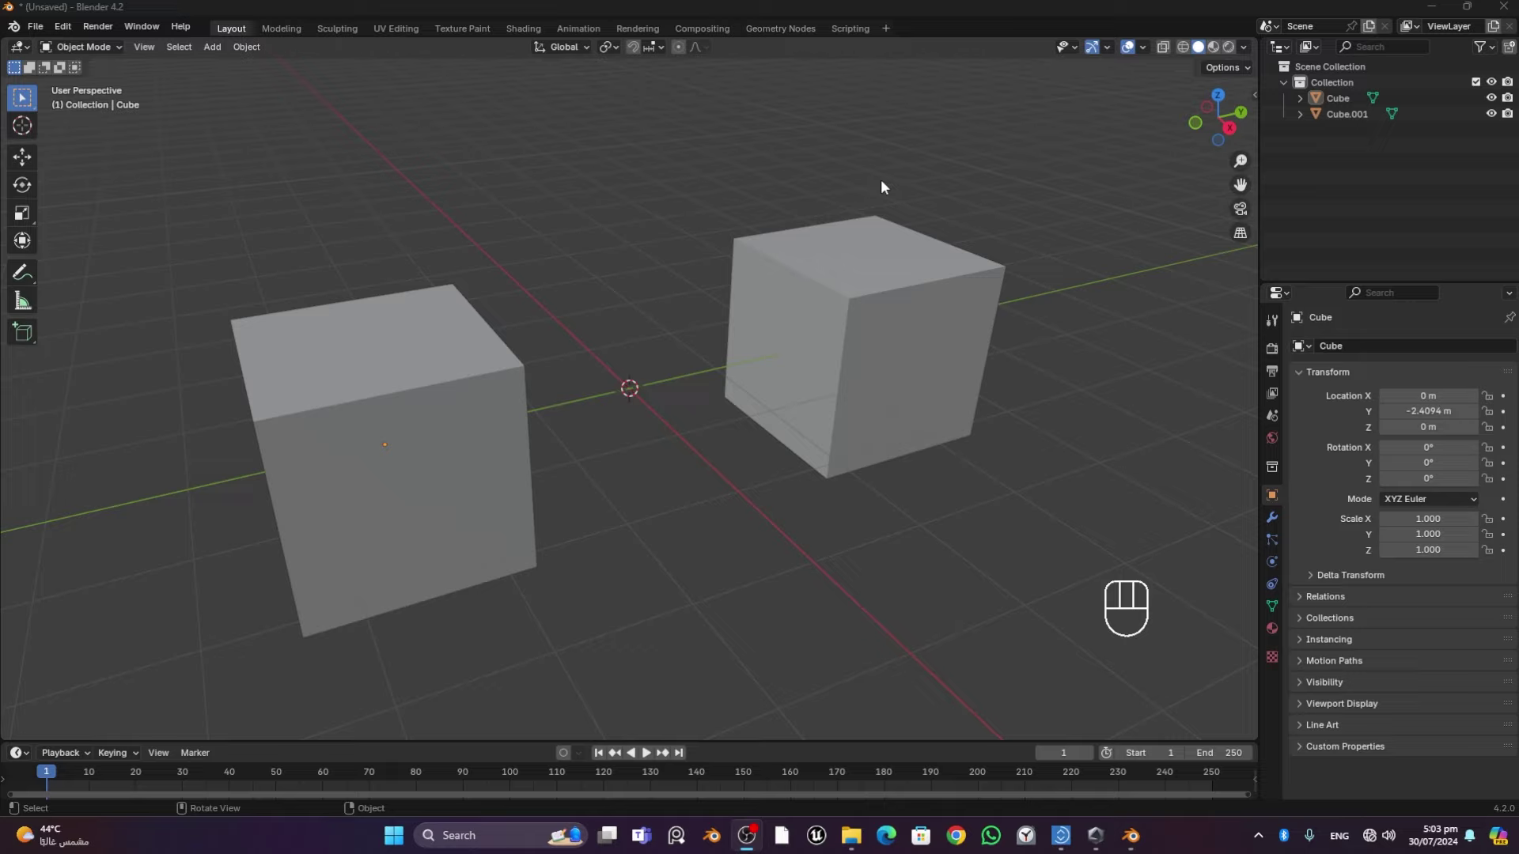
# Stretch the left cube lengthwise and widen it into a rectangular box with the Scale tool
pyautogui.scroll(-3)
pyautogui.click(496, 376)
pyautogui.middleClick(591, 495)
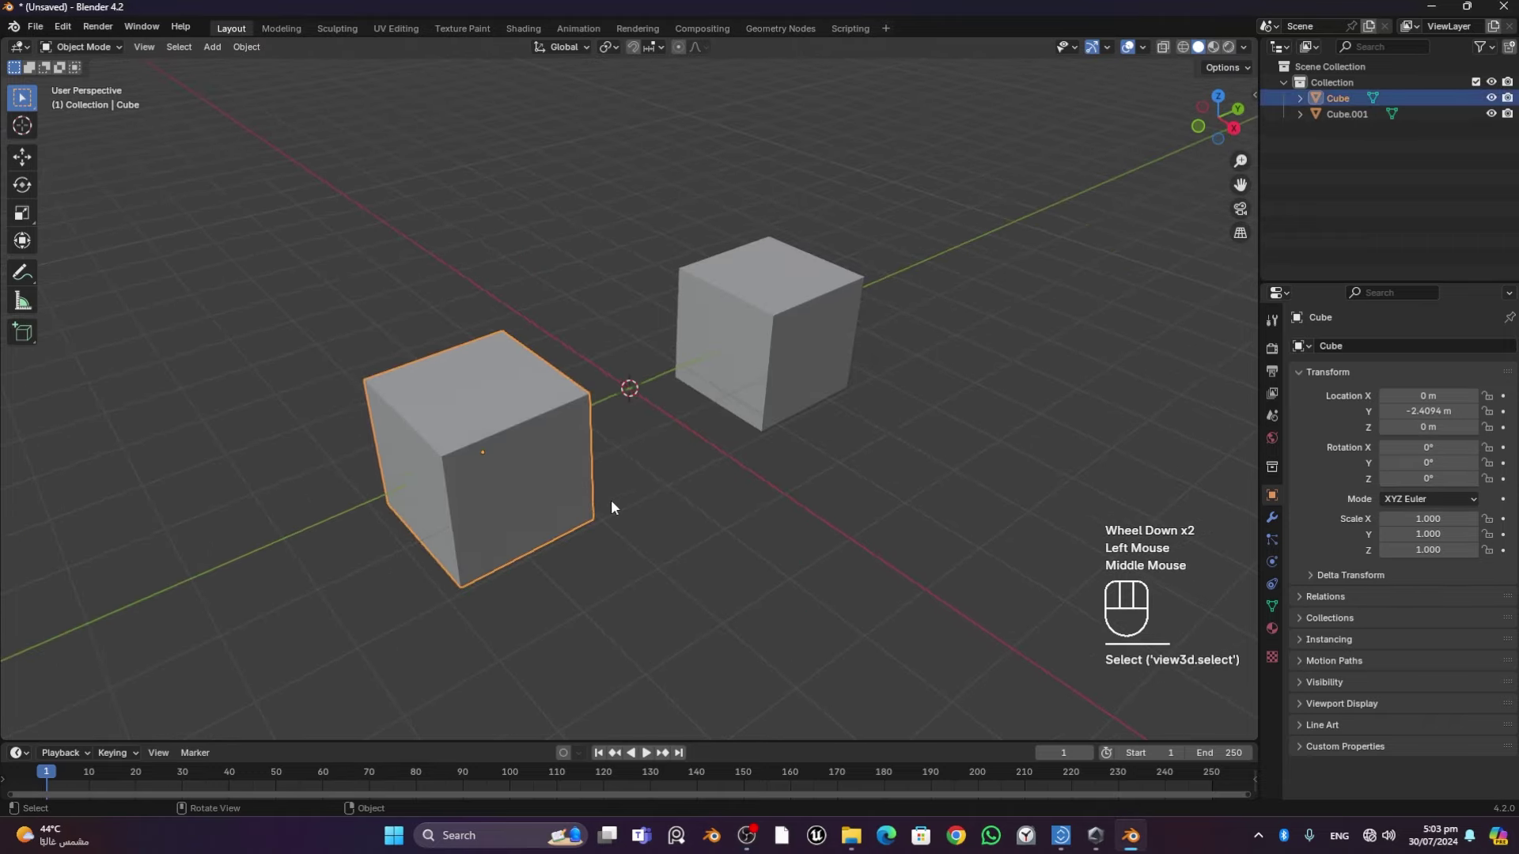
pyautogui.click(800, 323)
pyautogui.scroll(3)
pyautogui.click(494, 443)
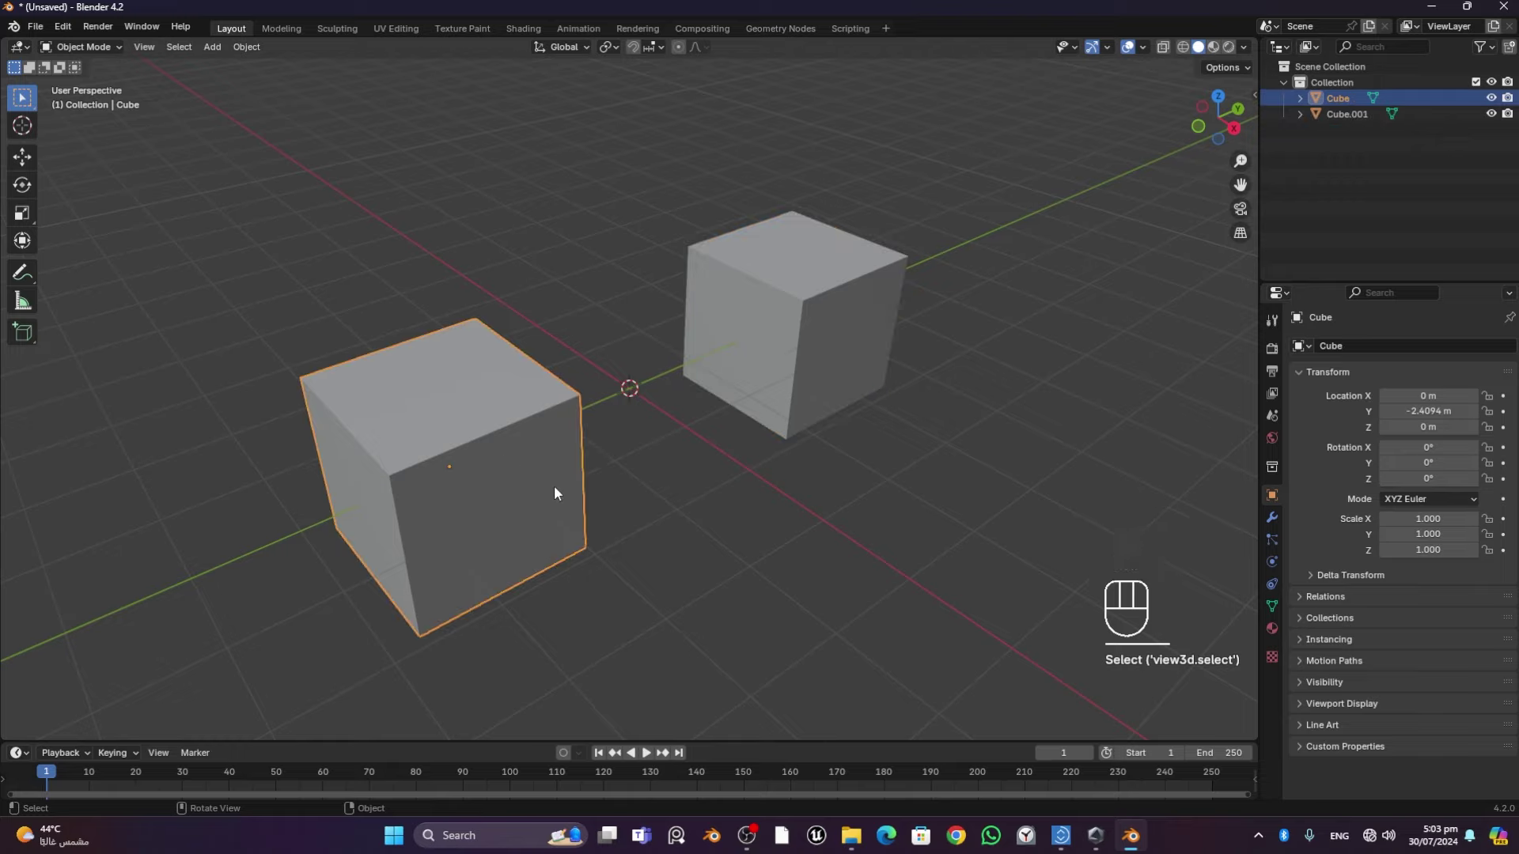
pyautogui.click(29, 218)
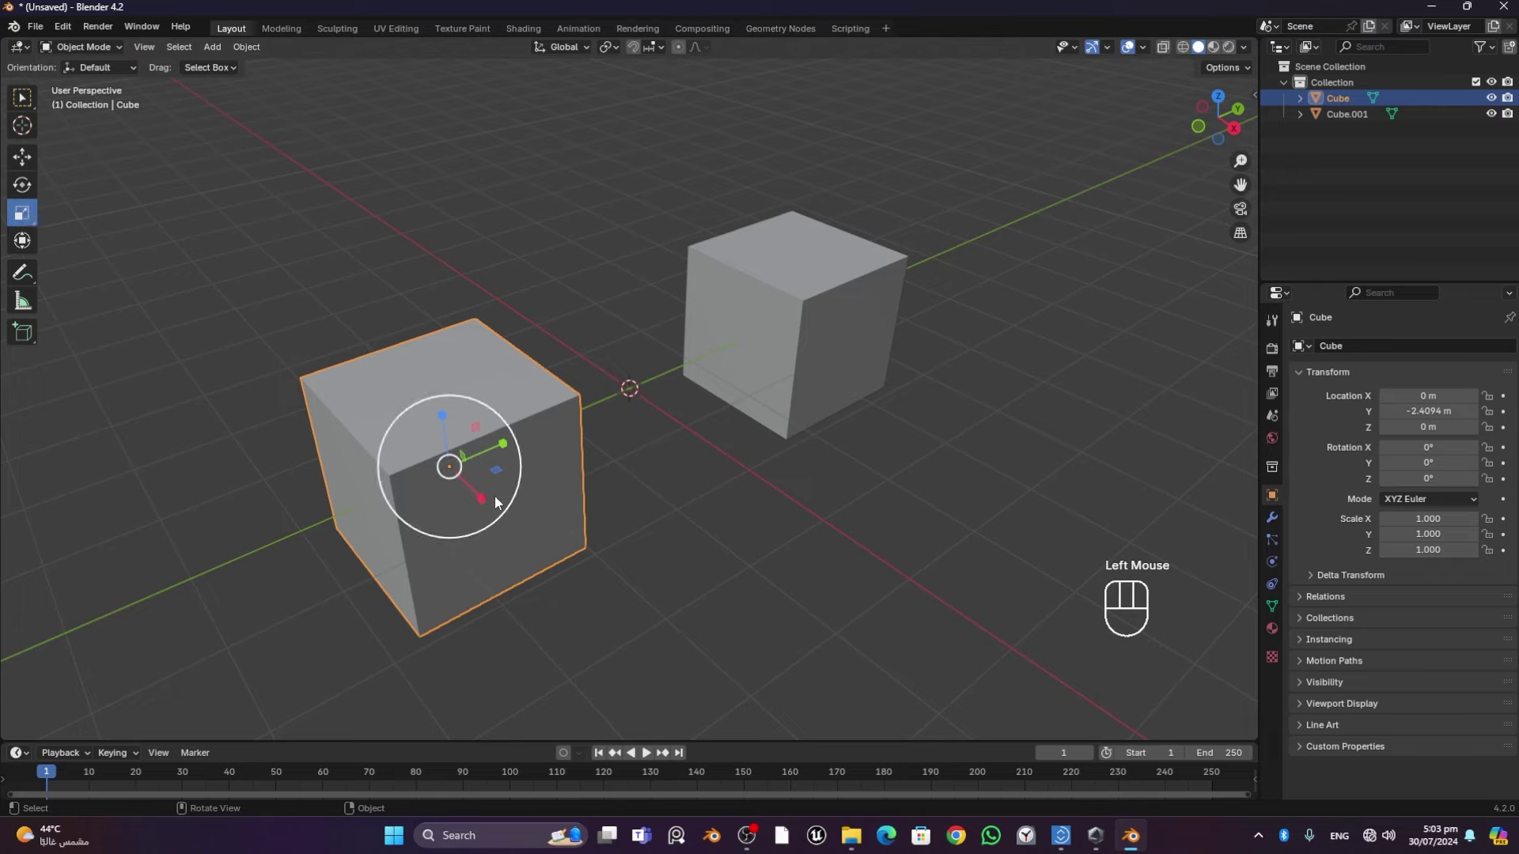
pyautogui.click(484, 509)
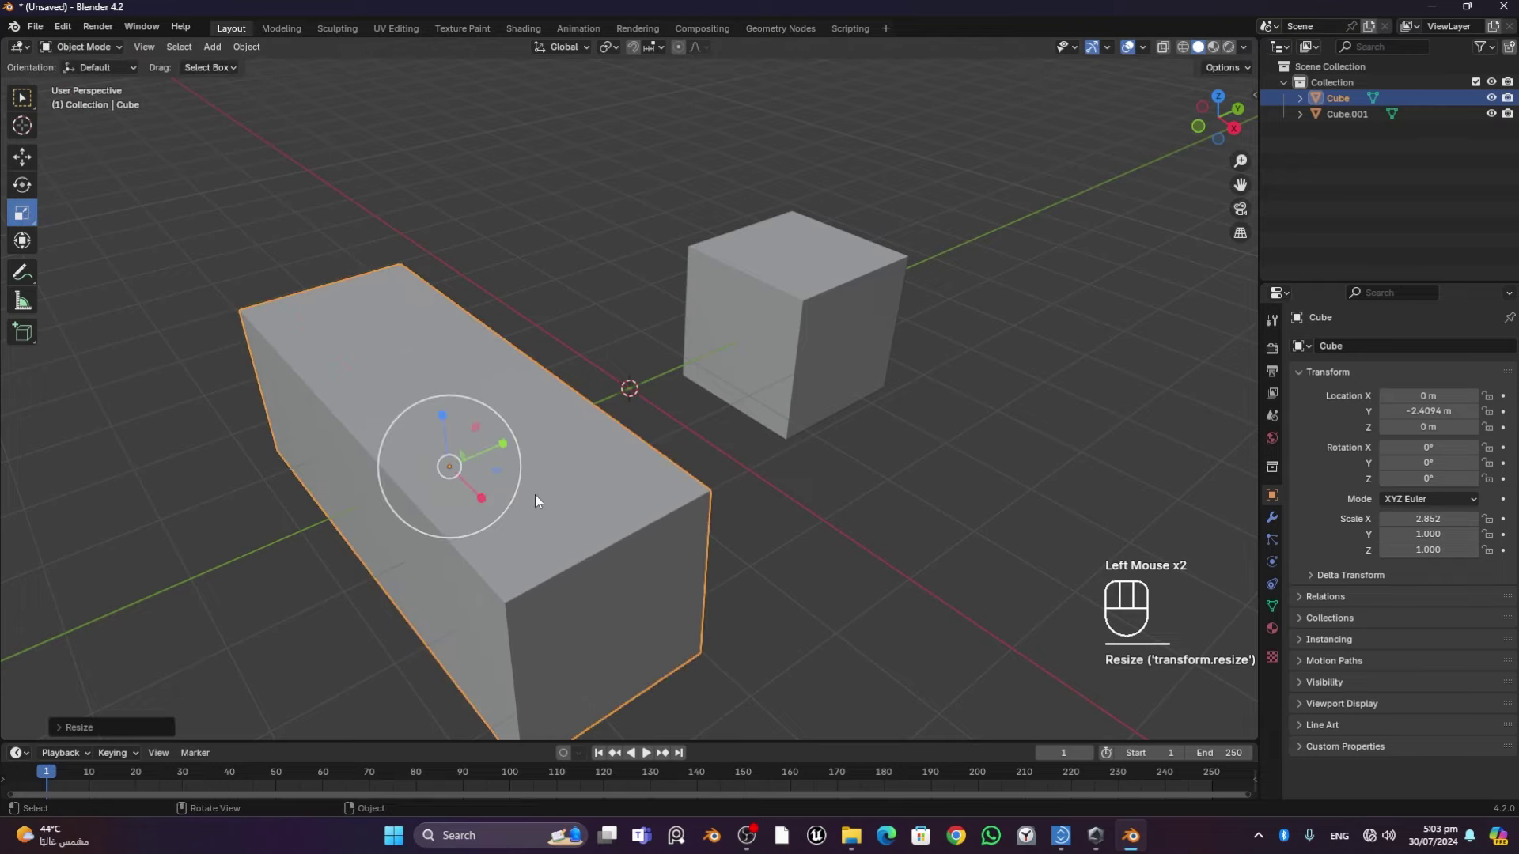
pyautogui.click(502, 449)
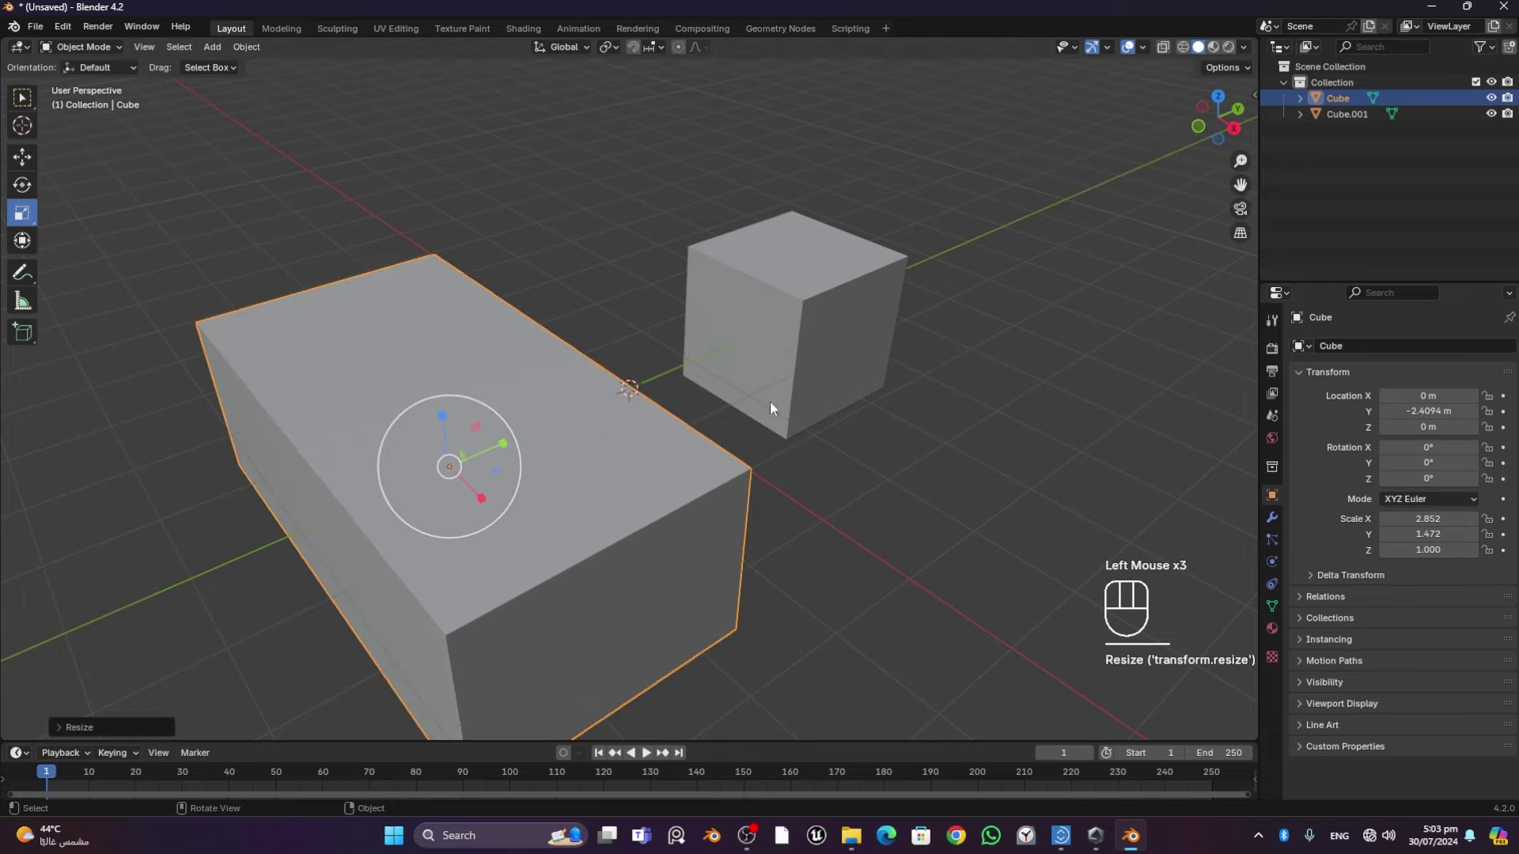
# Stretch the second cube into a longer, wider box, then select both boxes together
pyautogui.click(832, 372)
pyautogui.click(840, 354)
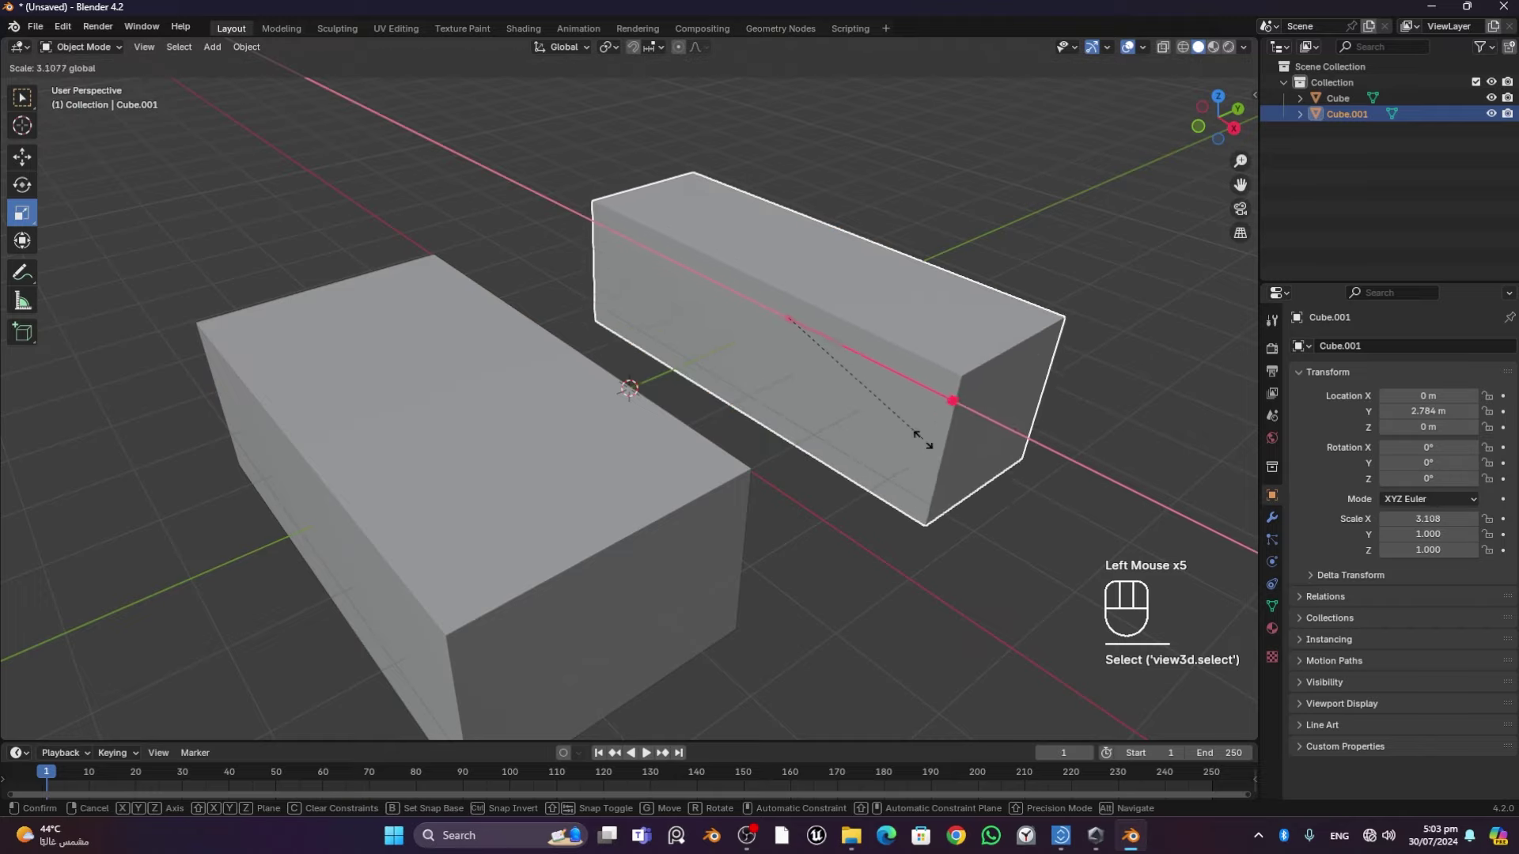
pyautogui.click(831, 305)
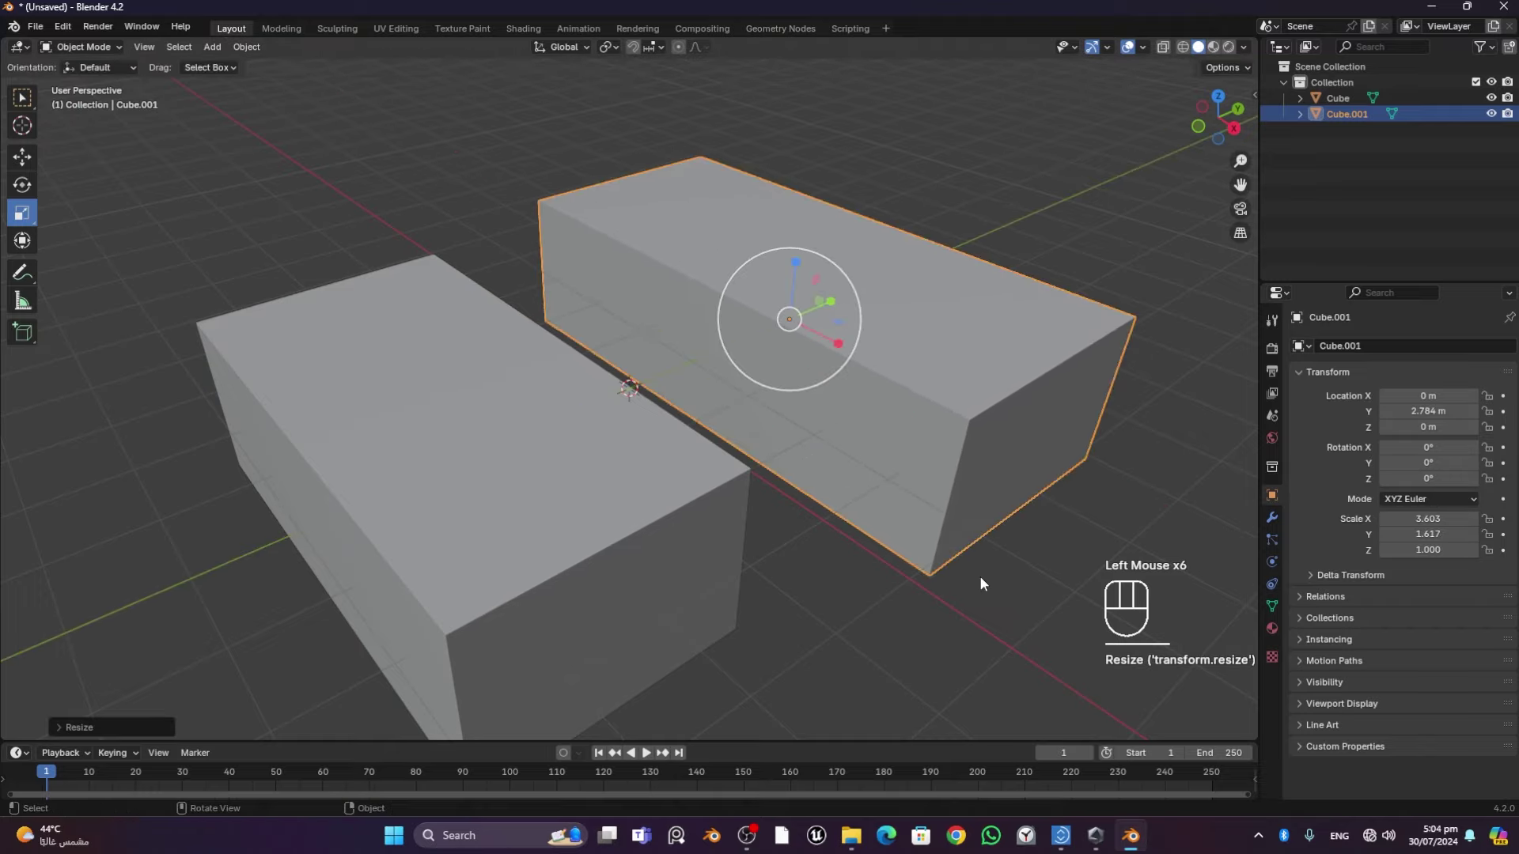
pyautogui.middleClick(973, 601)
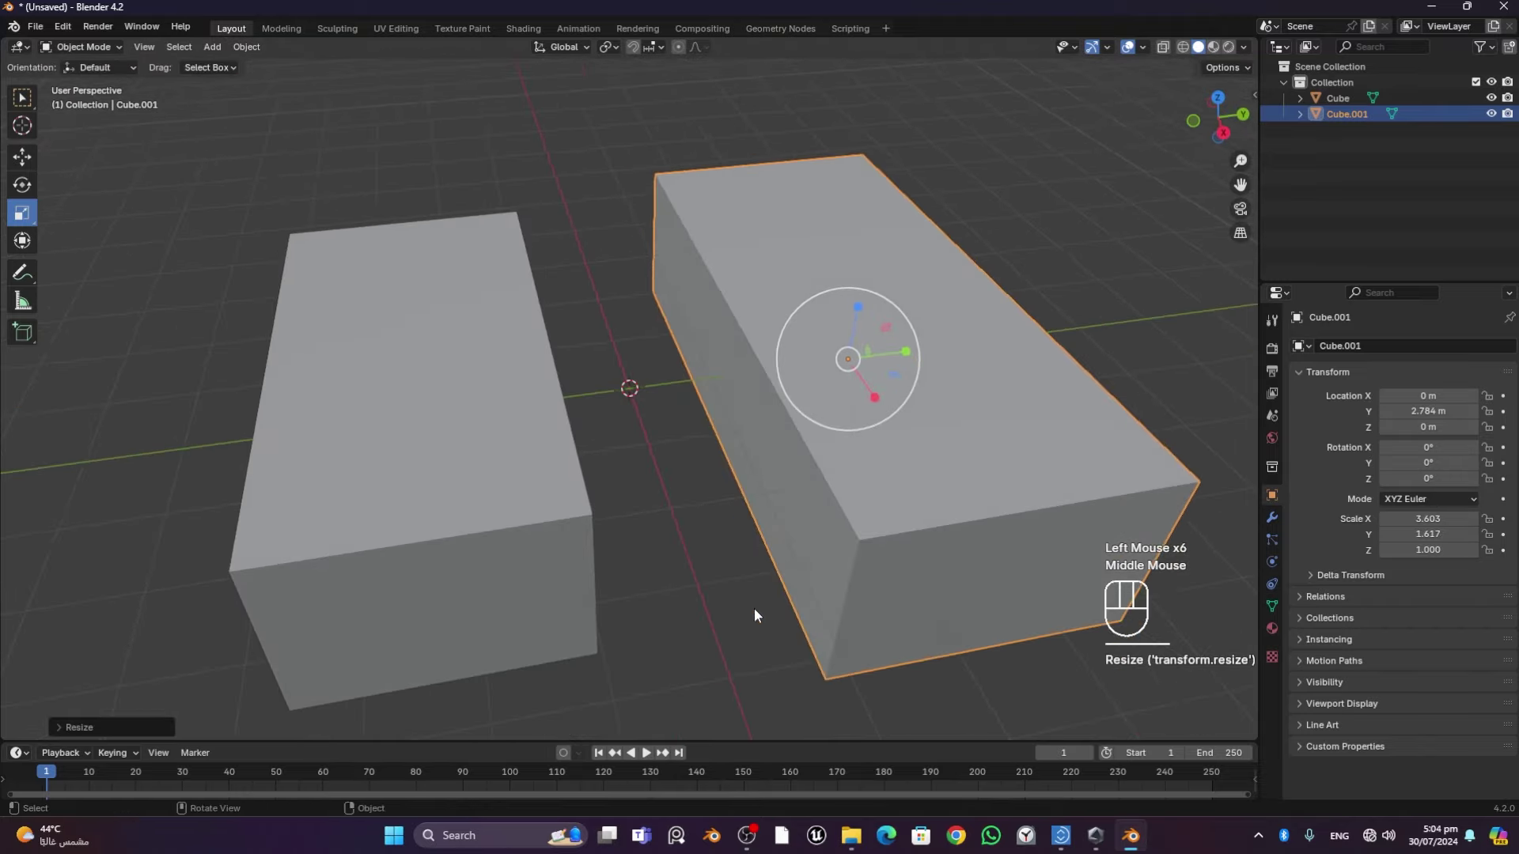
pyautogui.scroll(-3)
pyautogui.middleClick(642, 619)
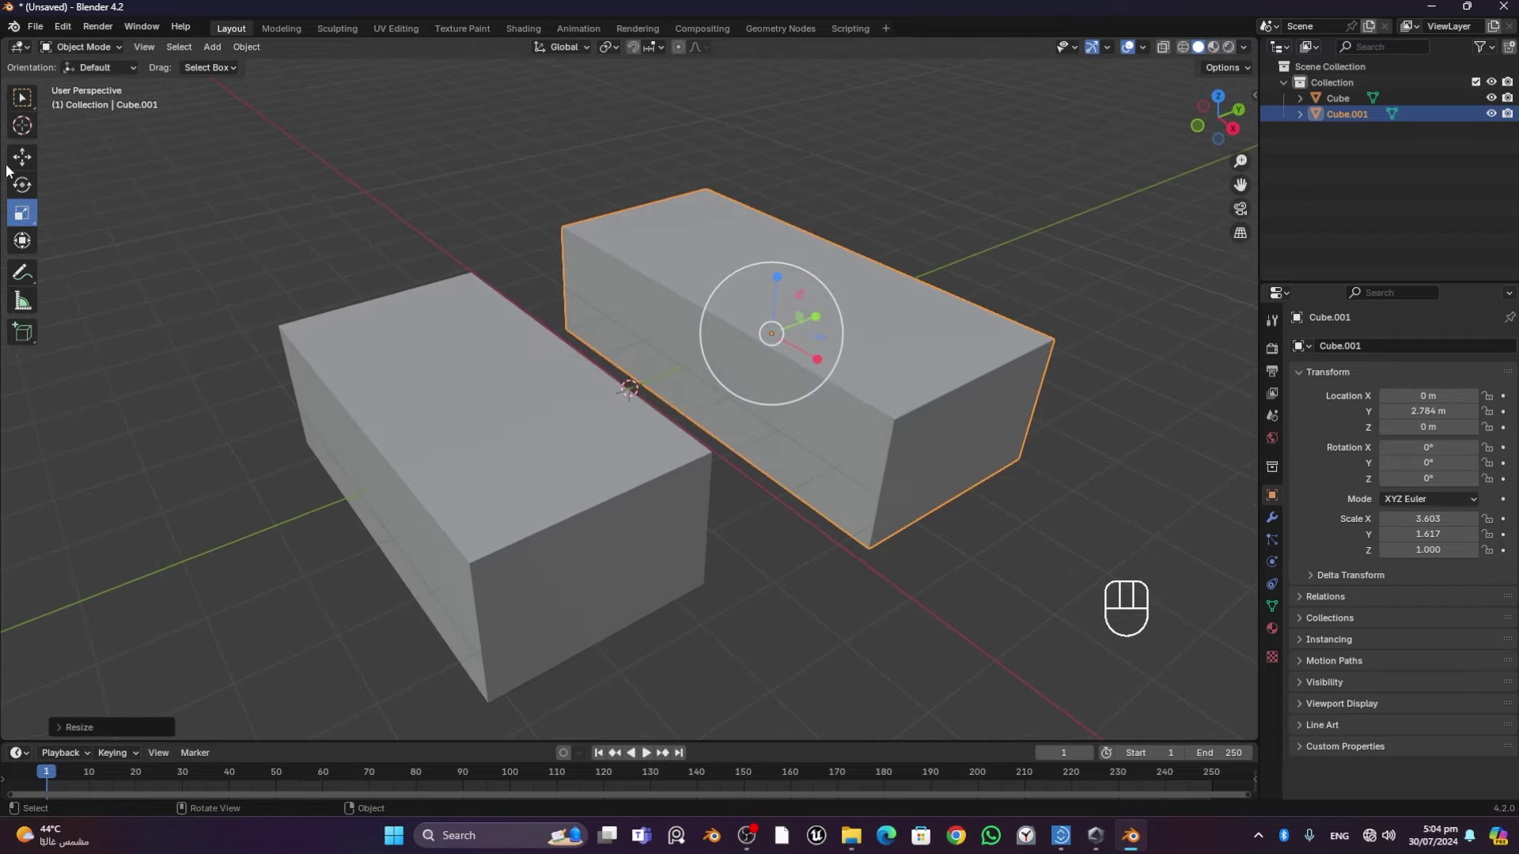
pyautogui.click(20, 166)
pyautogui.click(562, 421)
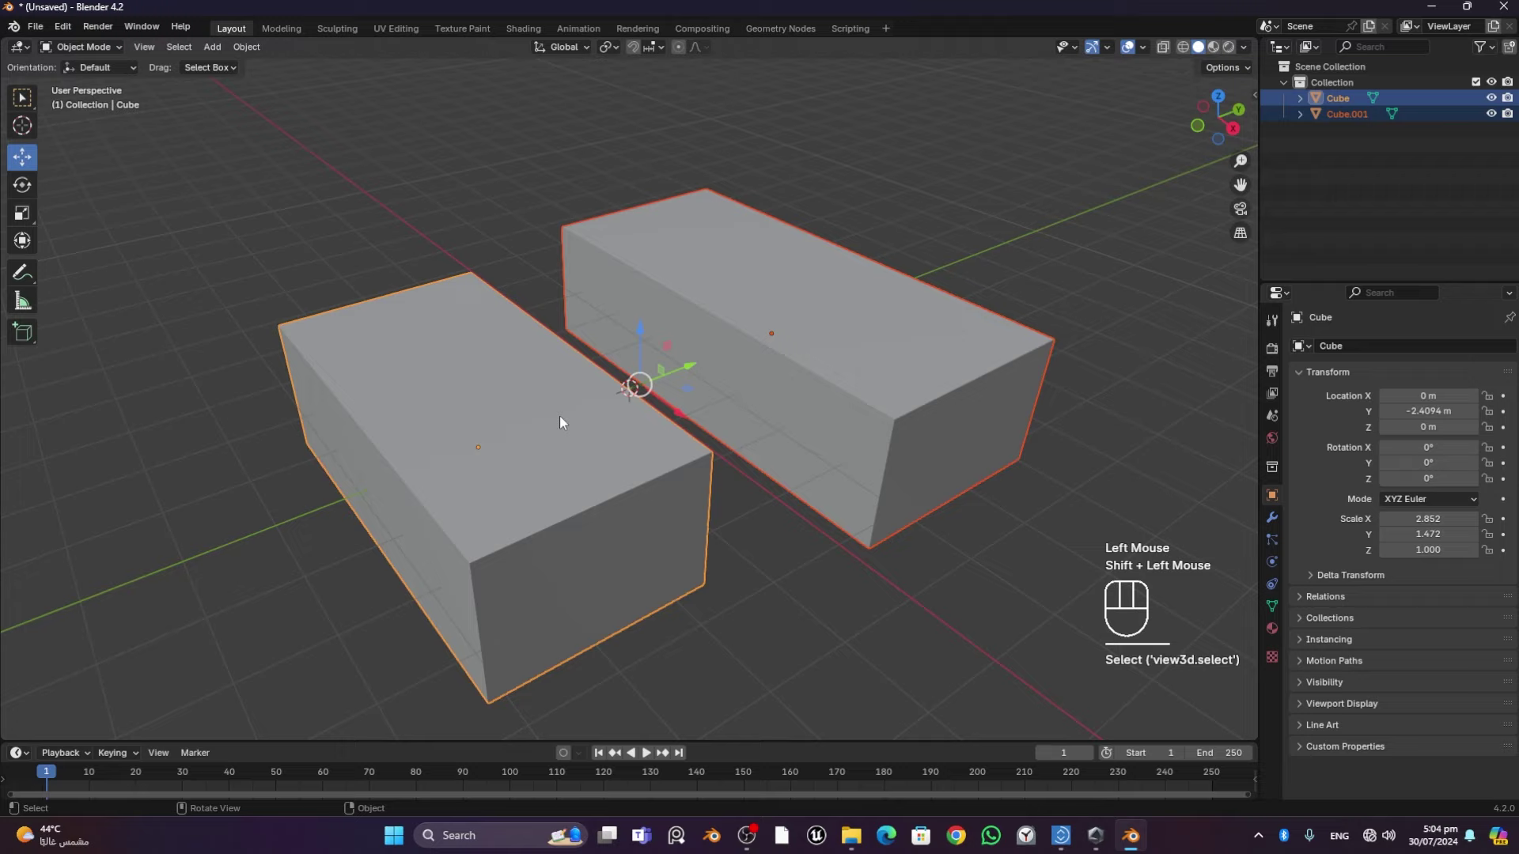
# Add a new unscaled cube (Shift+A > Mesh > Cube) and place it beside the two boxes
pyautogui.click(264, 481)
pyautogui.scroll(-3)
pyautogui.middleClick(1017, 505)
pyautogui.middleClick(855, 479)
pyautogui.click(517, 355)
pyautogui.click(290, 356)
pyautogui.click(535, 352)
pyautogui.click(729, 404)
pyautogui.press('shift+a')
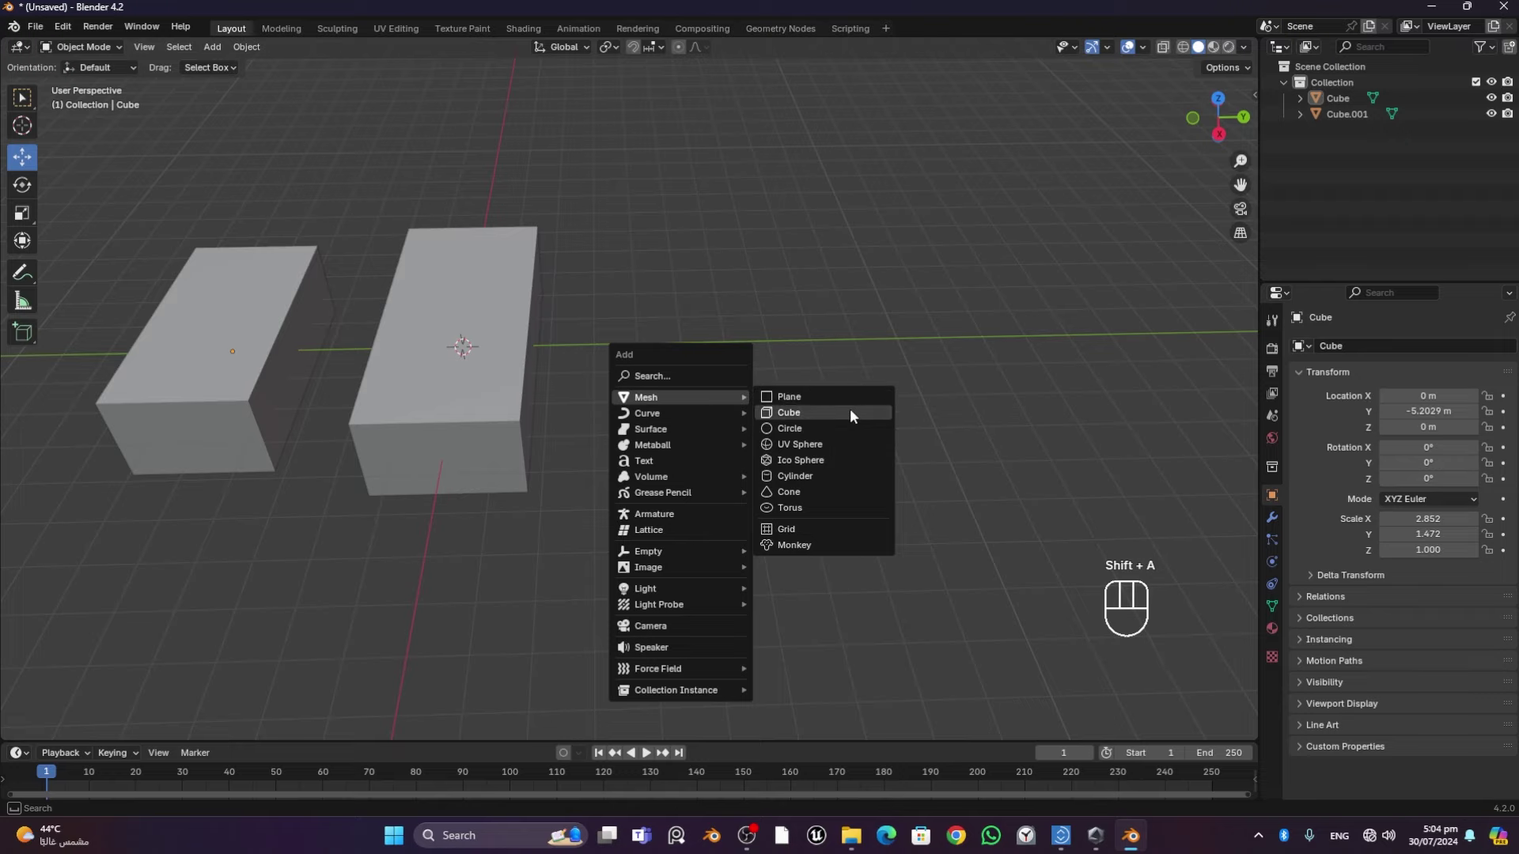
pyautogui.click(535, 353)
pyautogui.click(790, 436)
# Select the new cube plus both boxes so all three objects are selected together
pyautogui.middleClick(558, 483)
pyautogui.middleClick(710, 457)
pyautogui.scroll(3)
pyautogui.middleClick(849, 470)
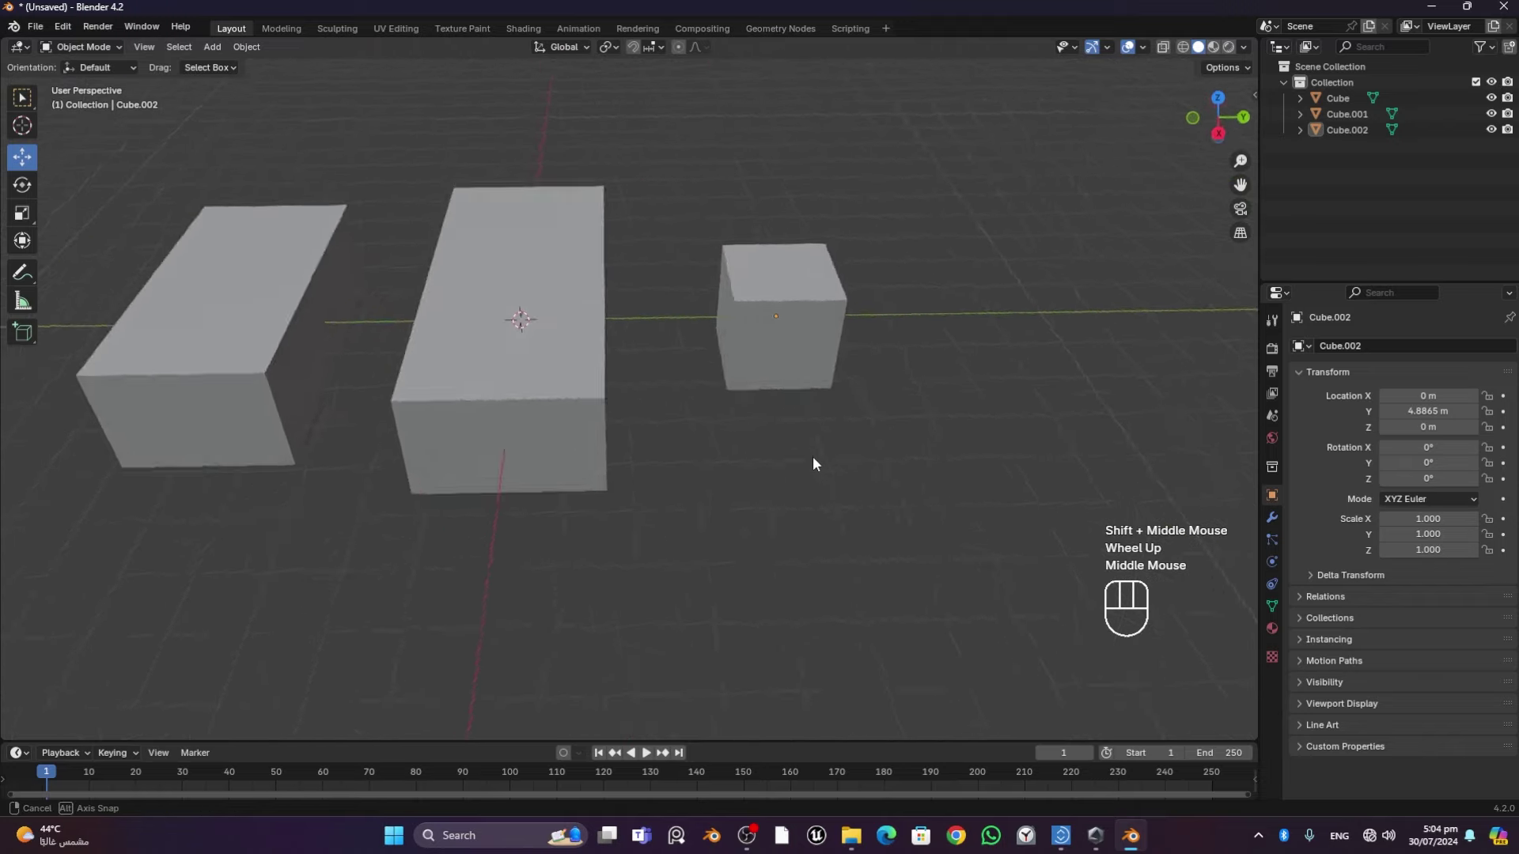
pyautogui.click(819, 347)
pyautogui.click(533, 376)
pyautogui.click(250, 361)
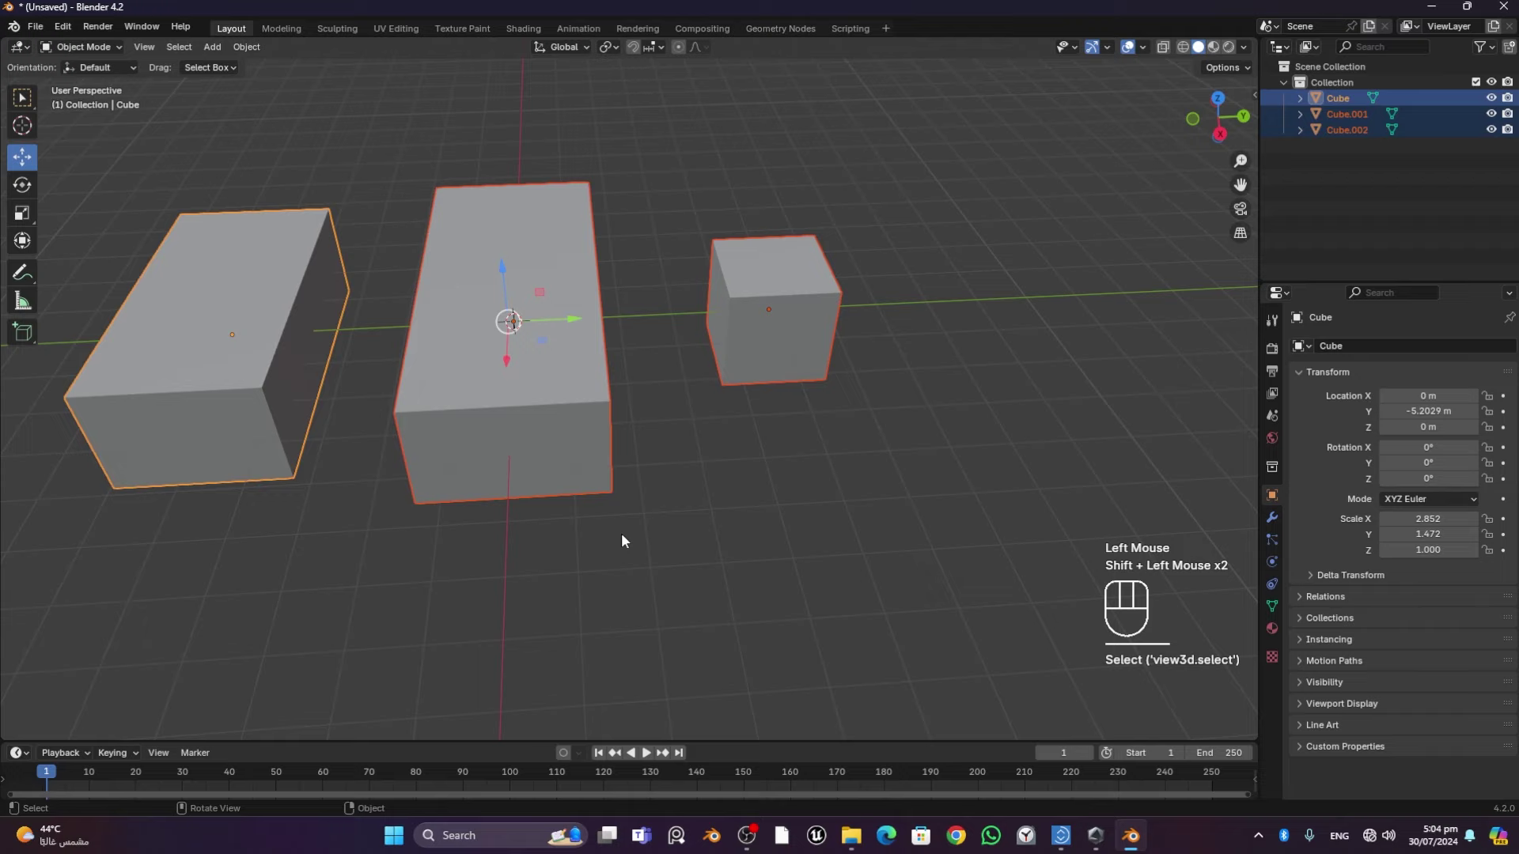
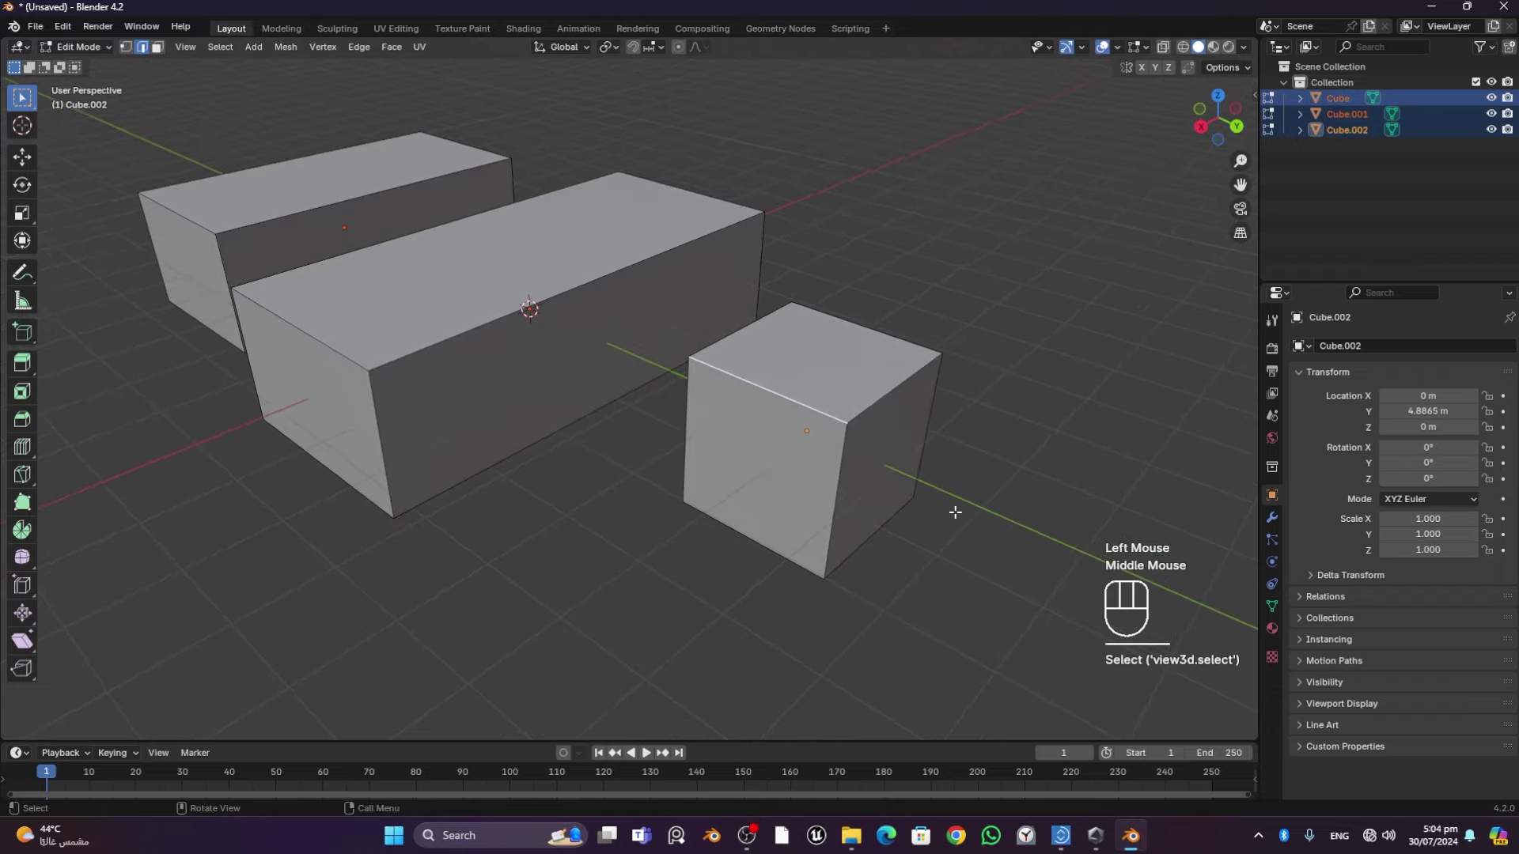
# Bevel the cube's top front edge with several segments, then bevel the middle box's top front edge
pyautogui.press('ctrl+b')
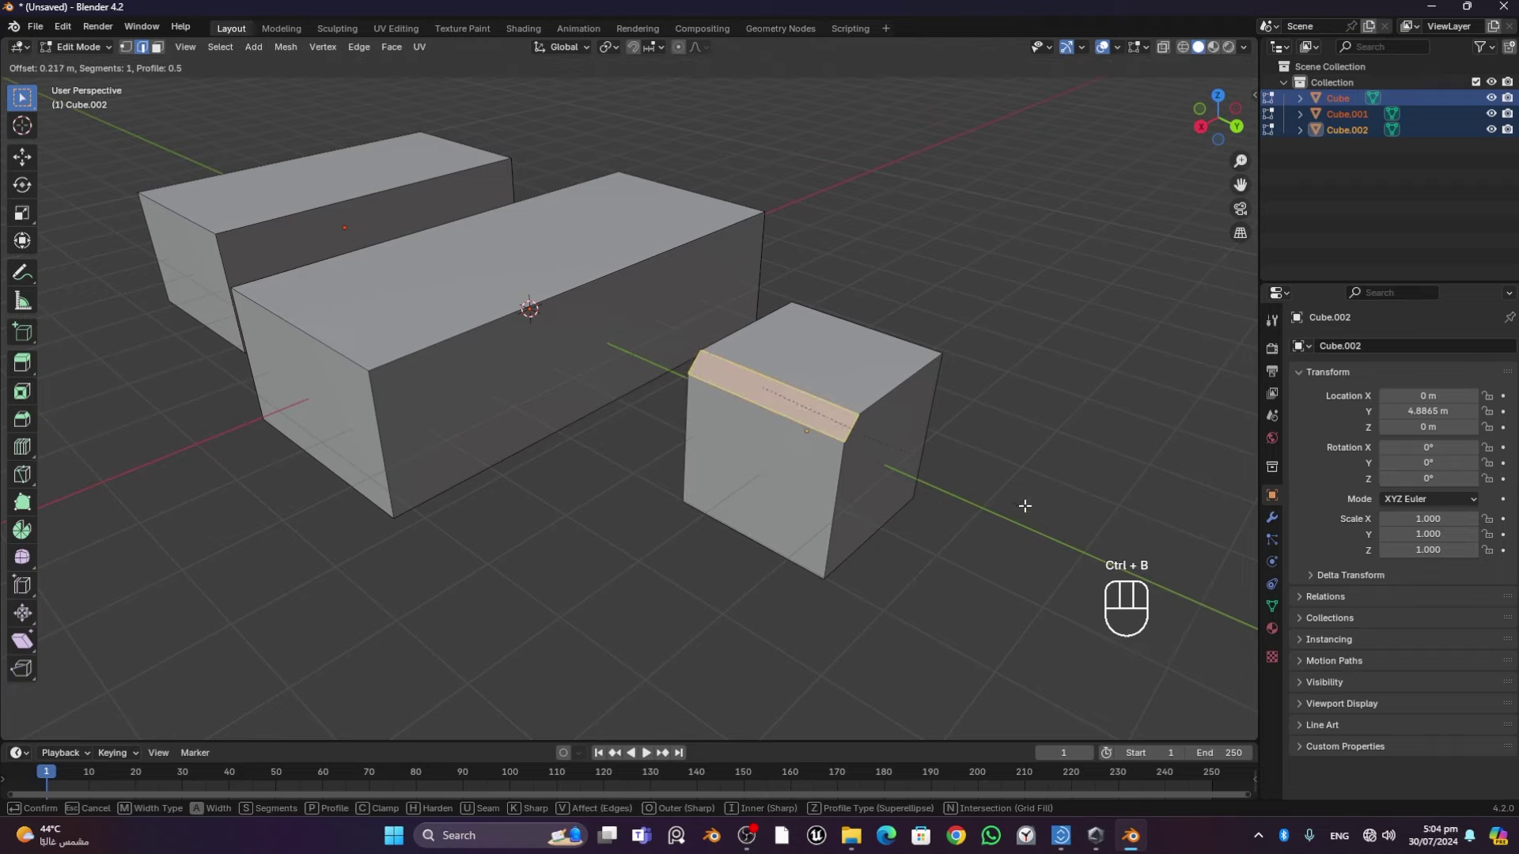
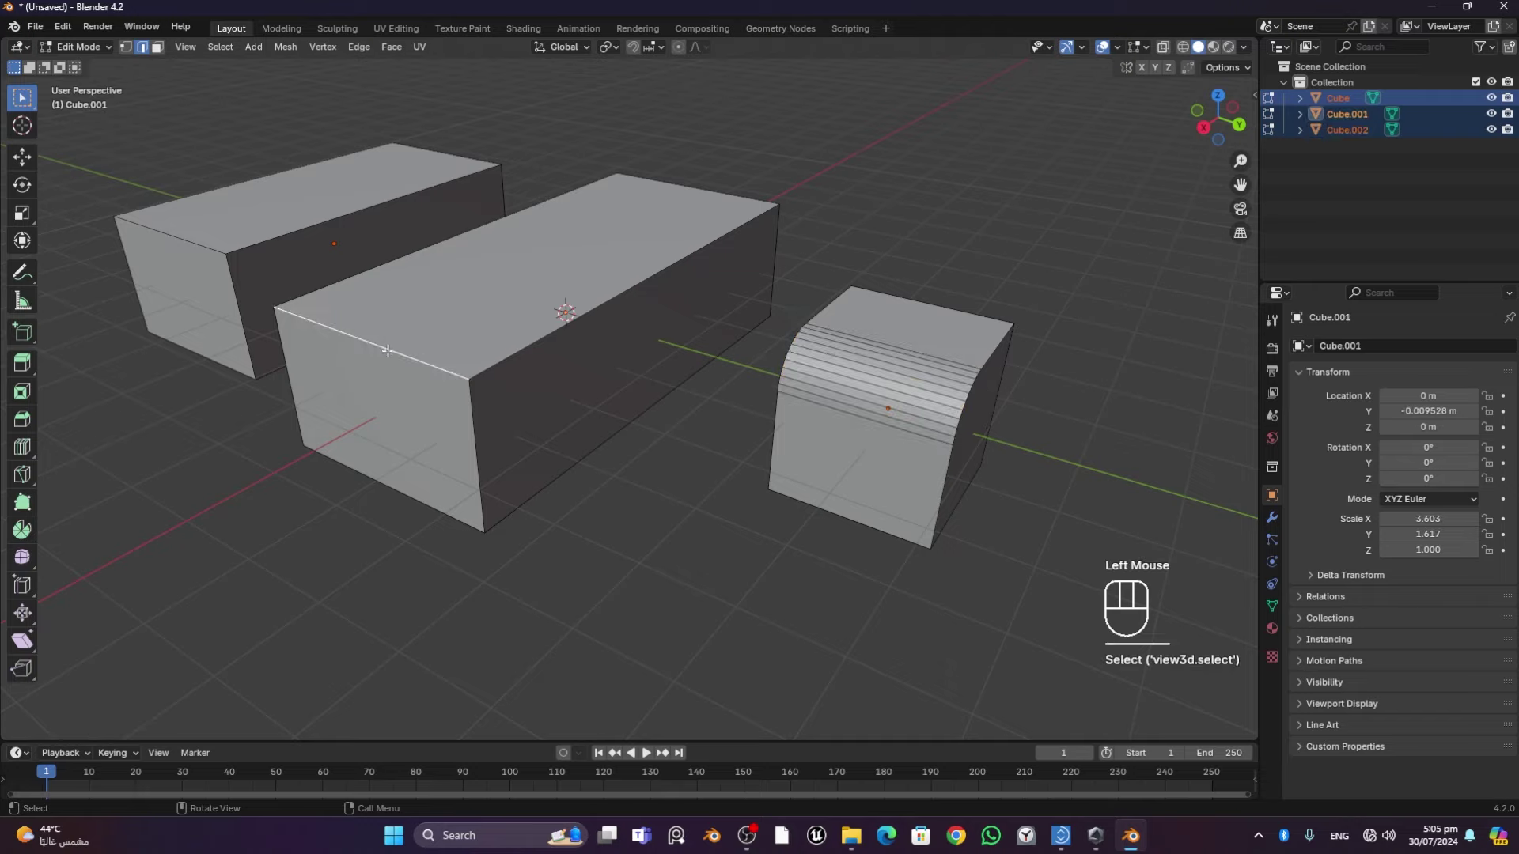
pyautogui.press('ctrl+b')
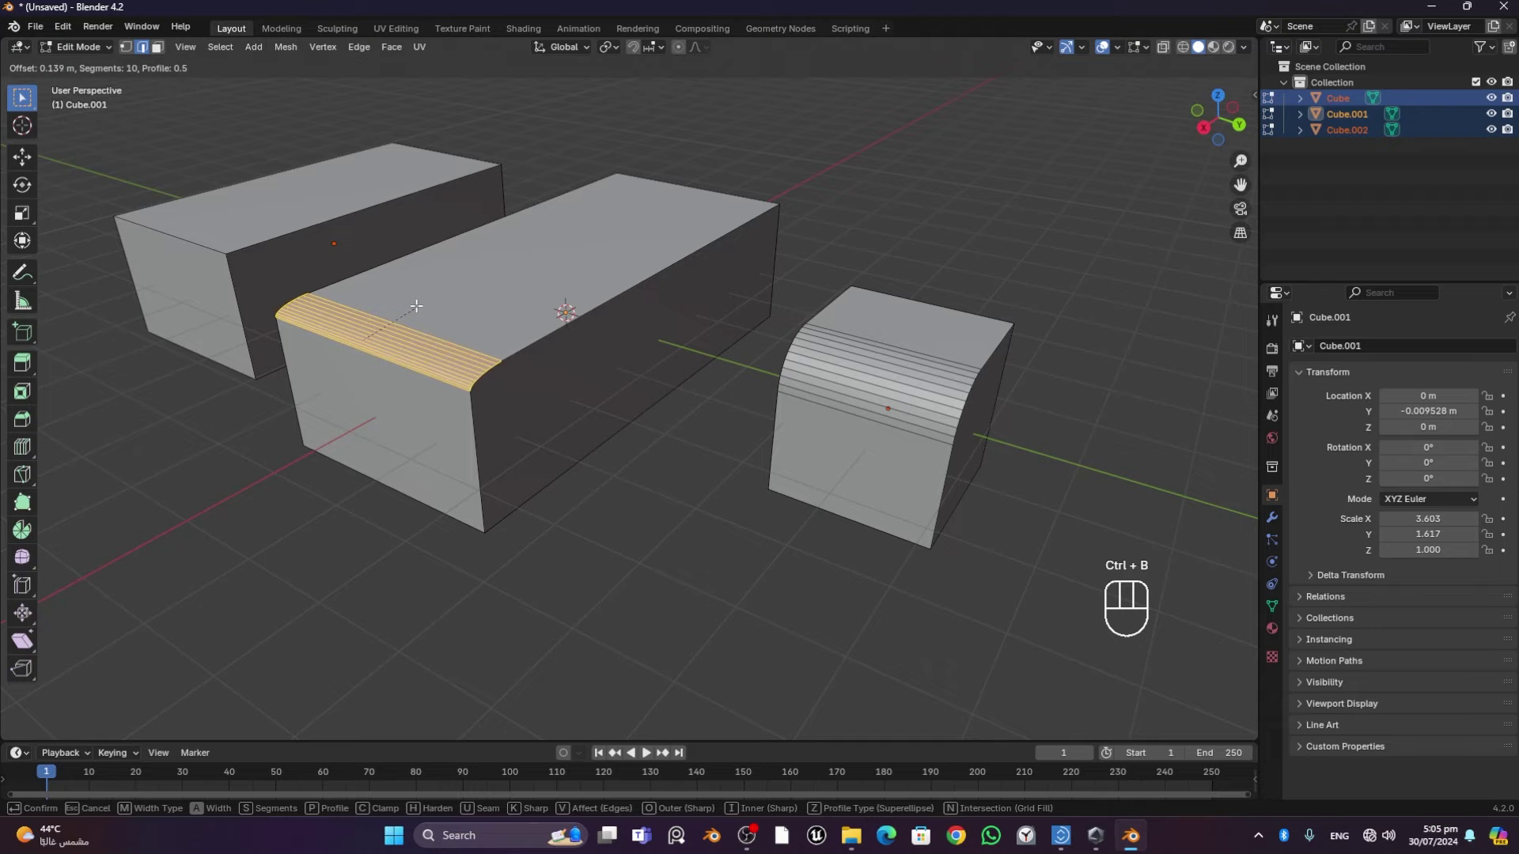
pyautogui.scroll(-3)
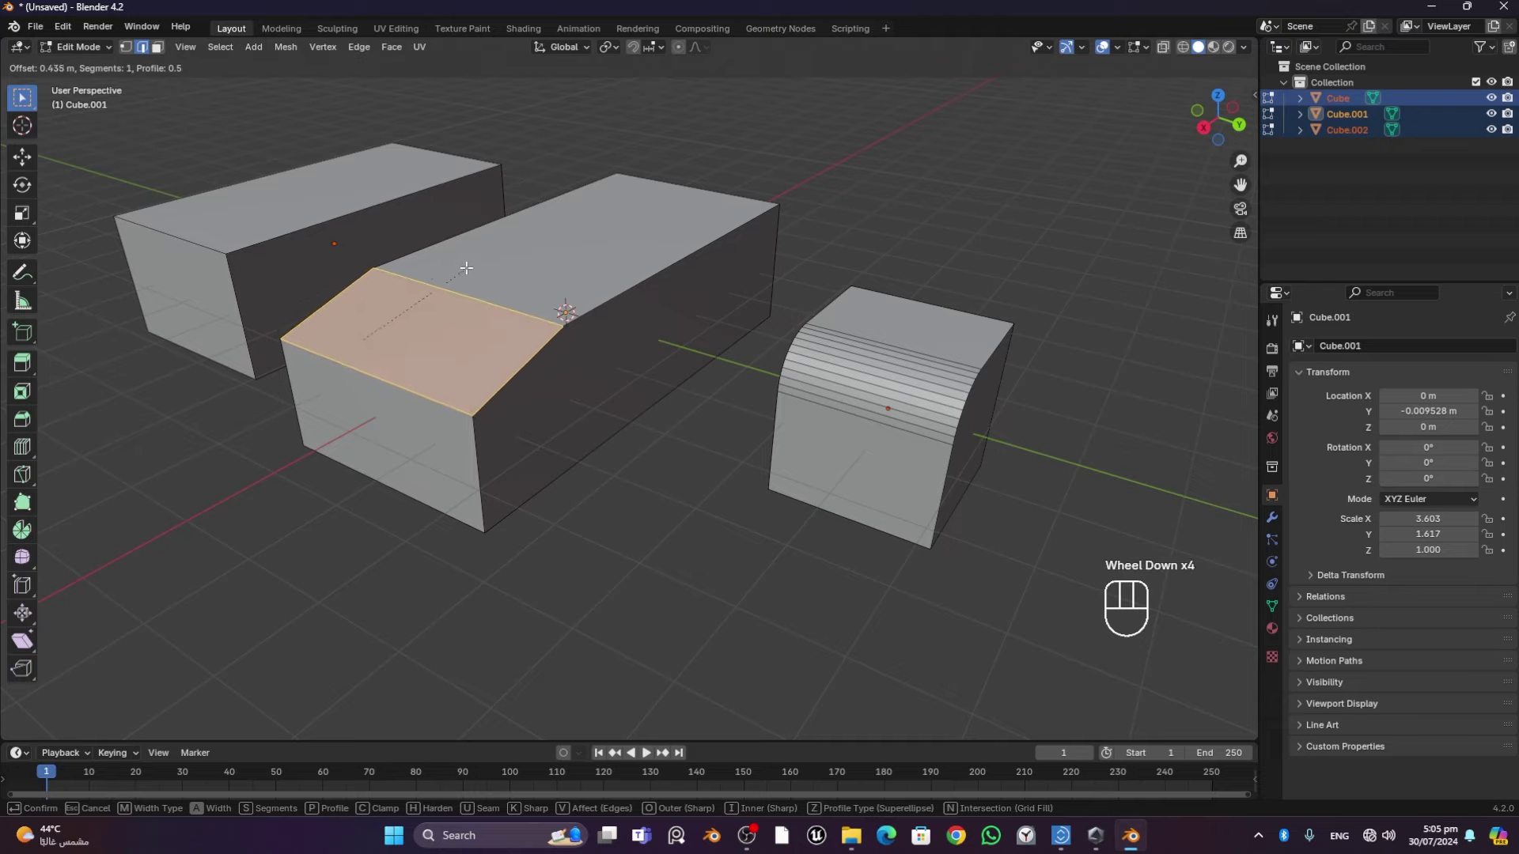
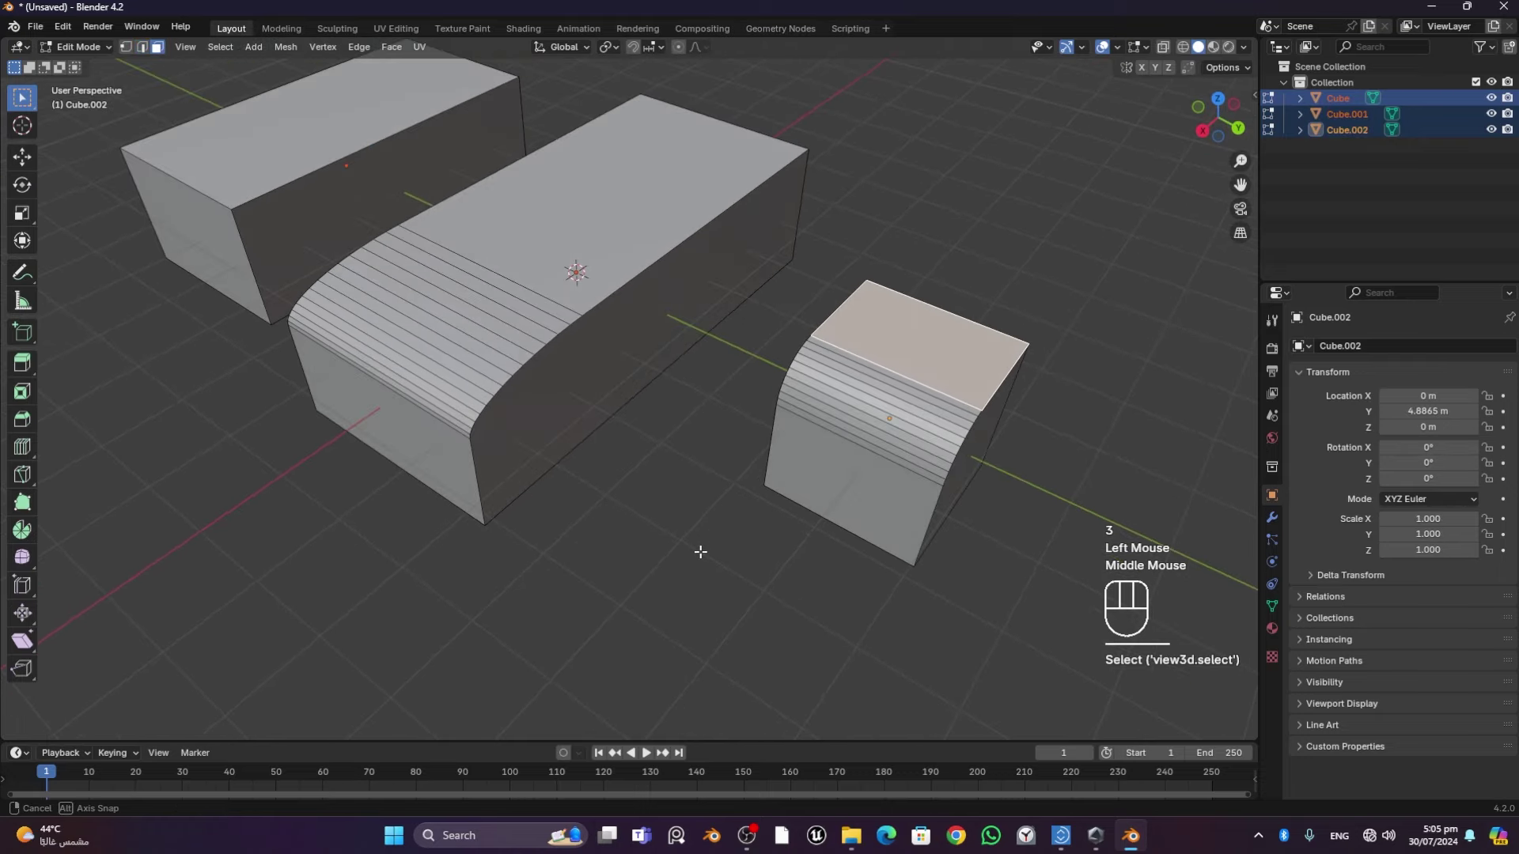
# Inset the small cube's top face, then inset the left box's top face
pyautogui.press('i')
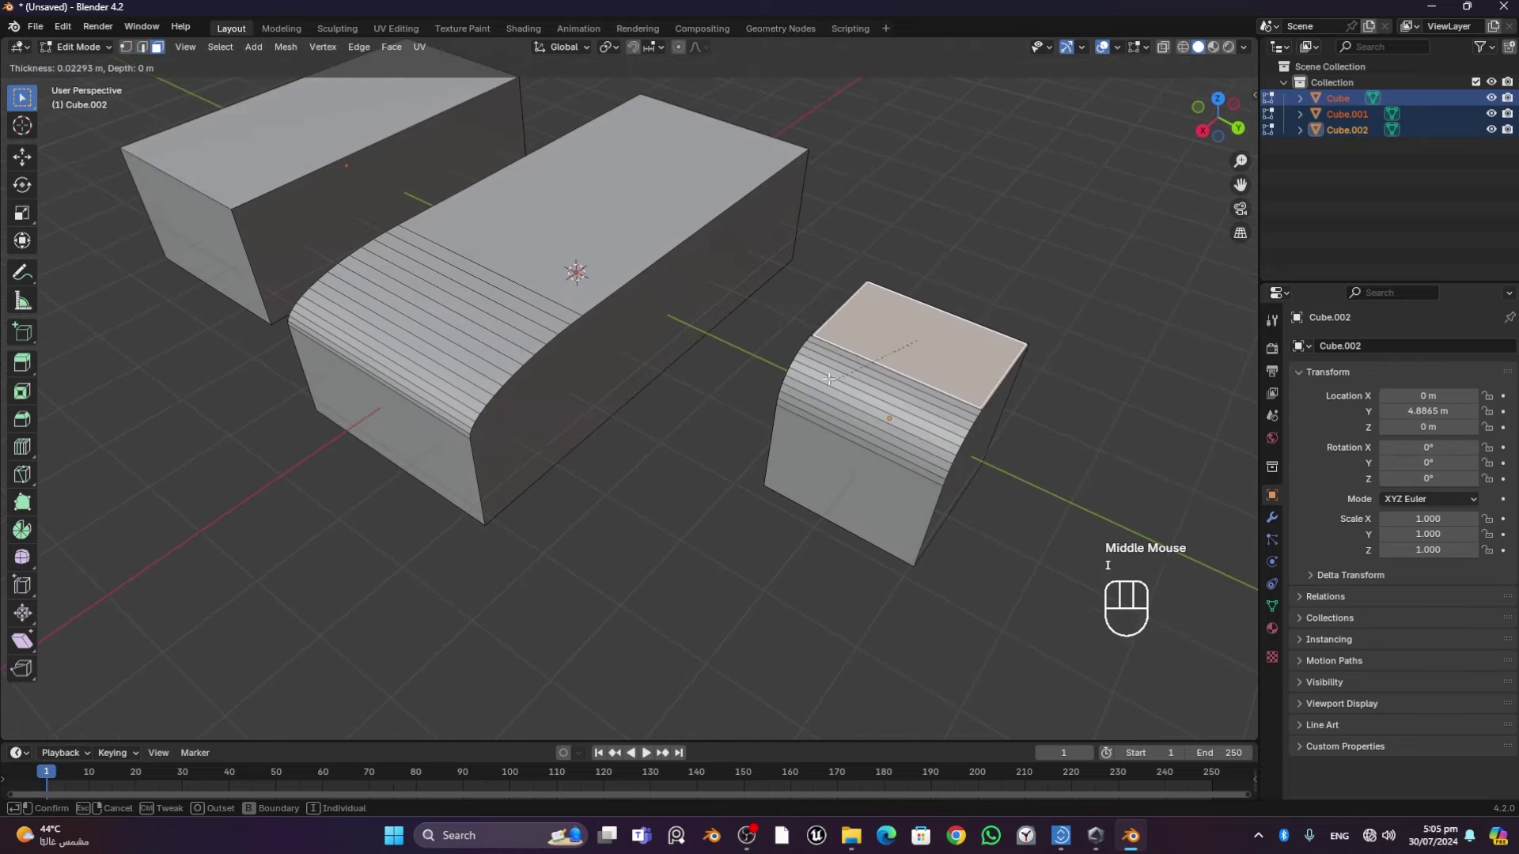
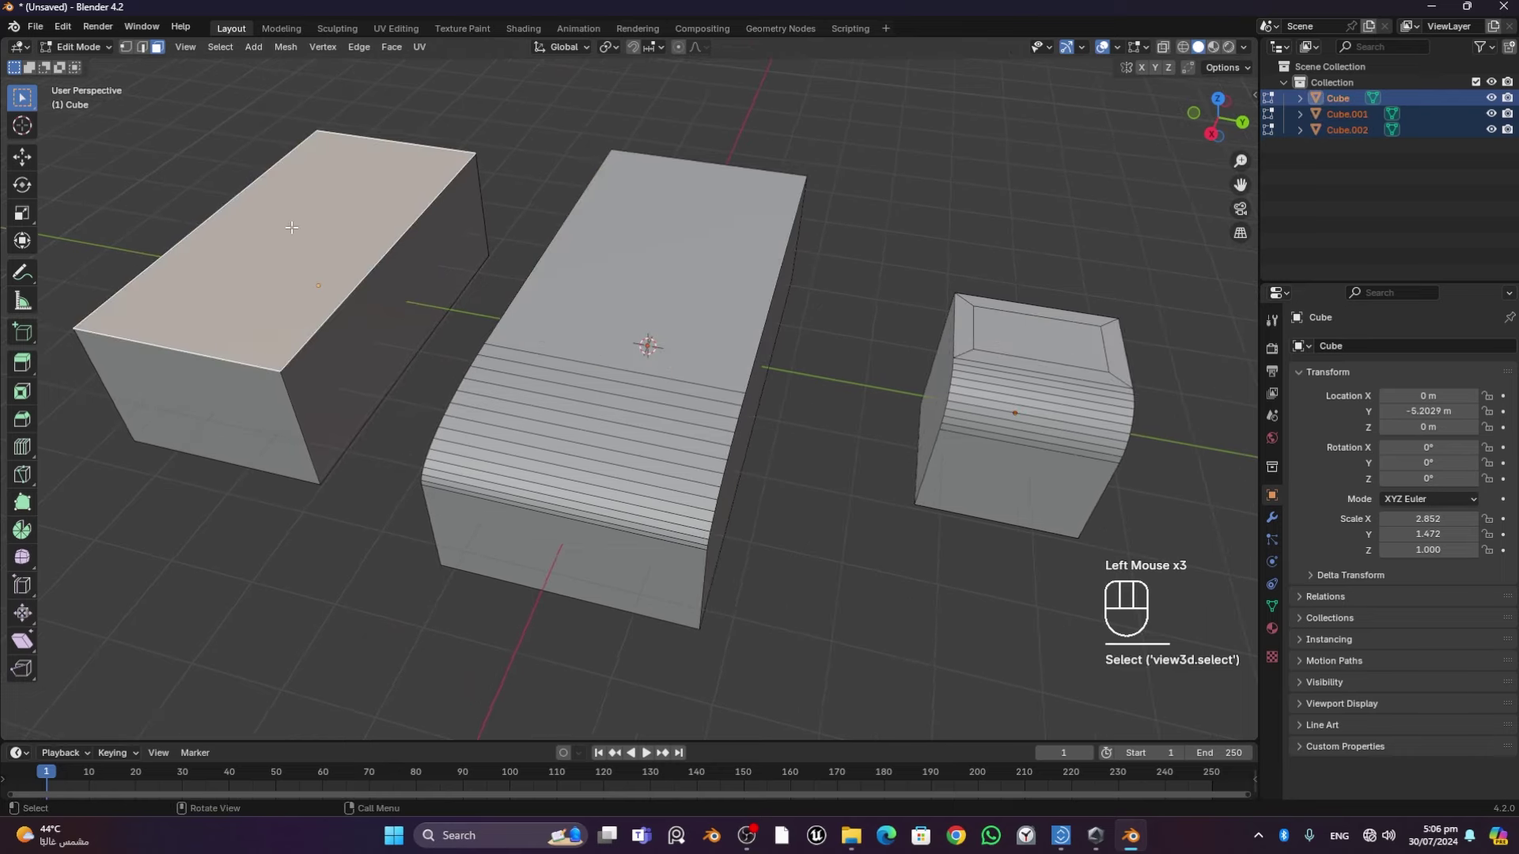
pyautogui.press('i')
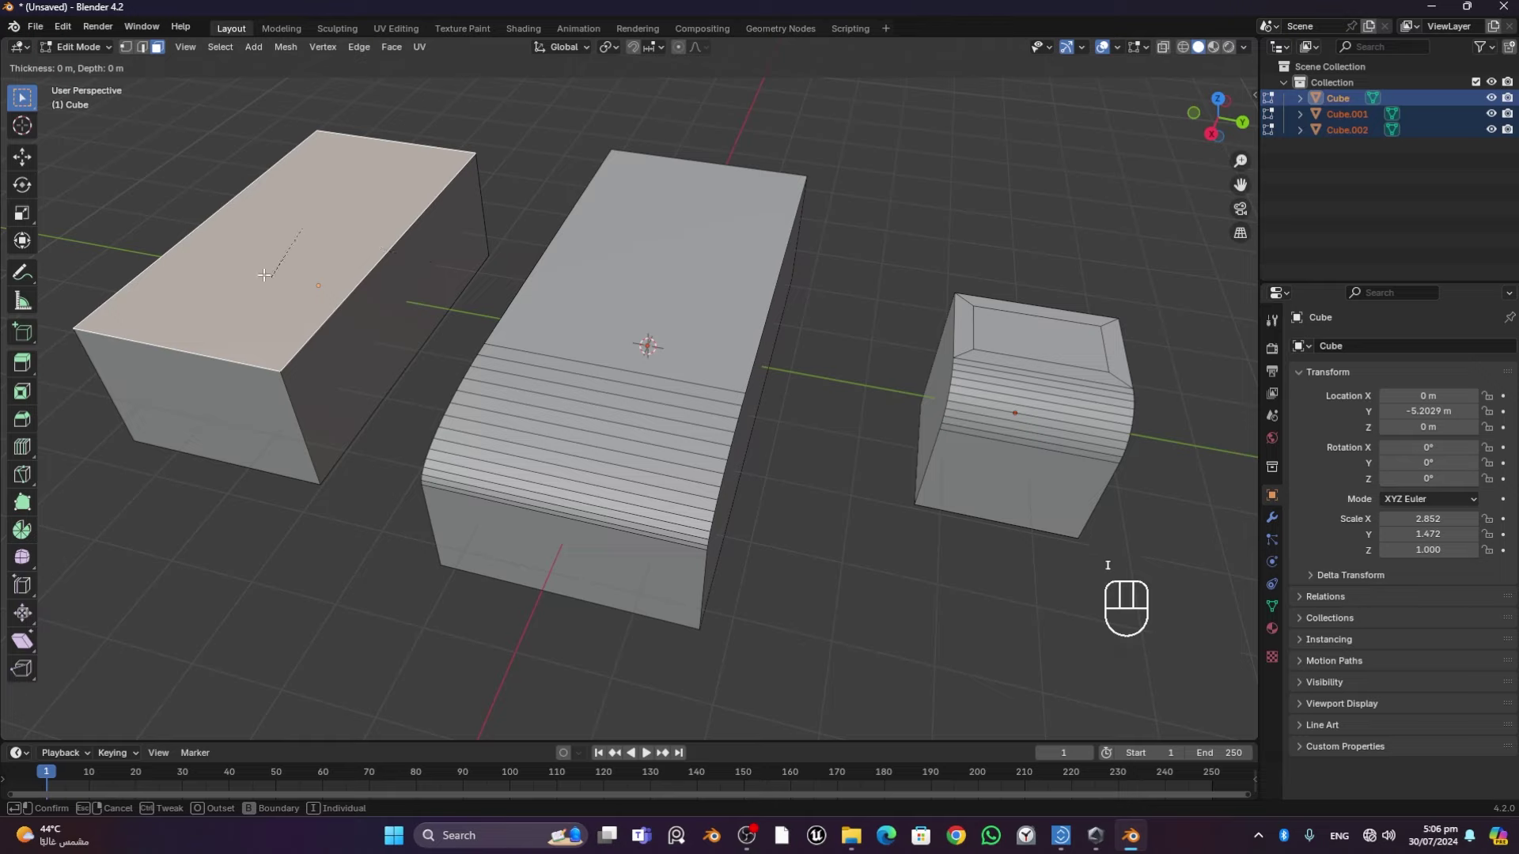
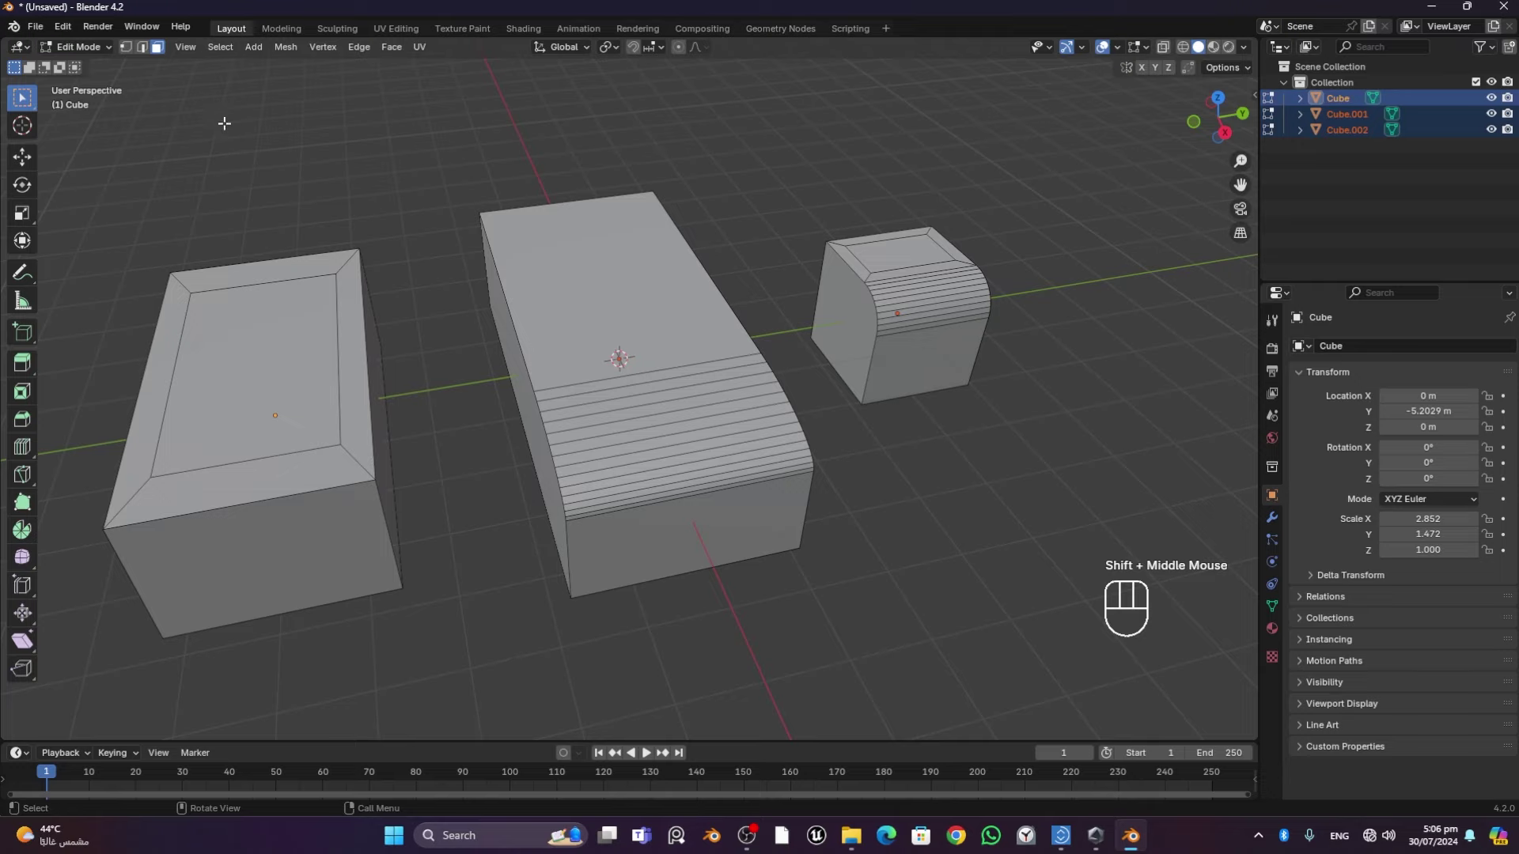
# Back in Object Mode, show the N sidebar to read the small cube's scale of 1
pyautogui.press('Tab')
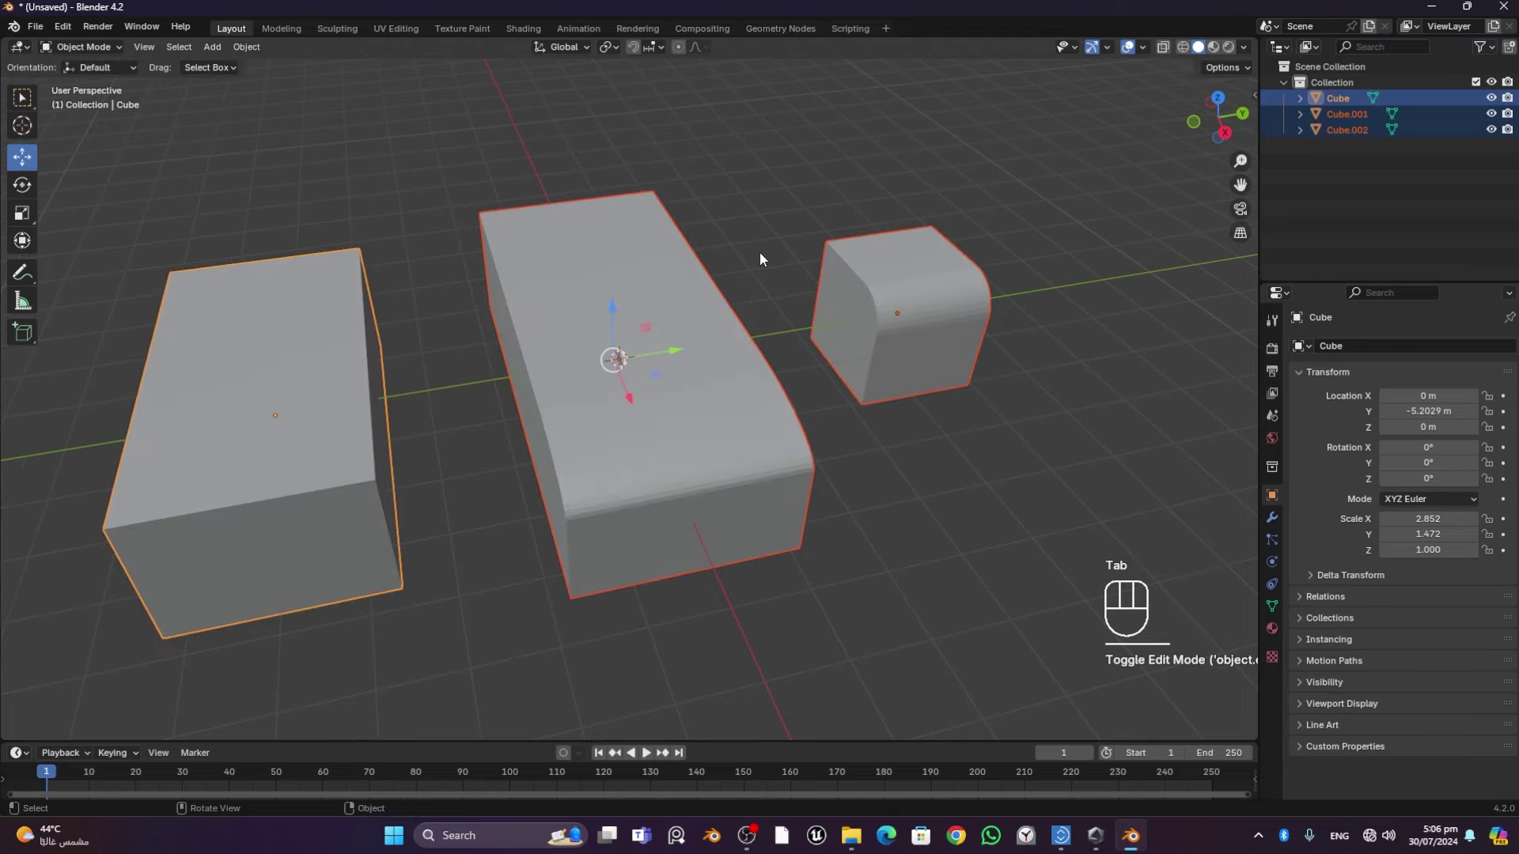
pyautogui.click(936, 387)
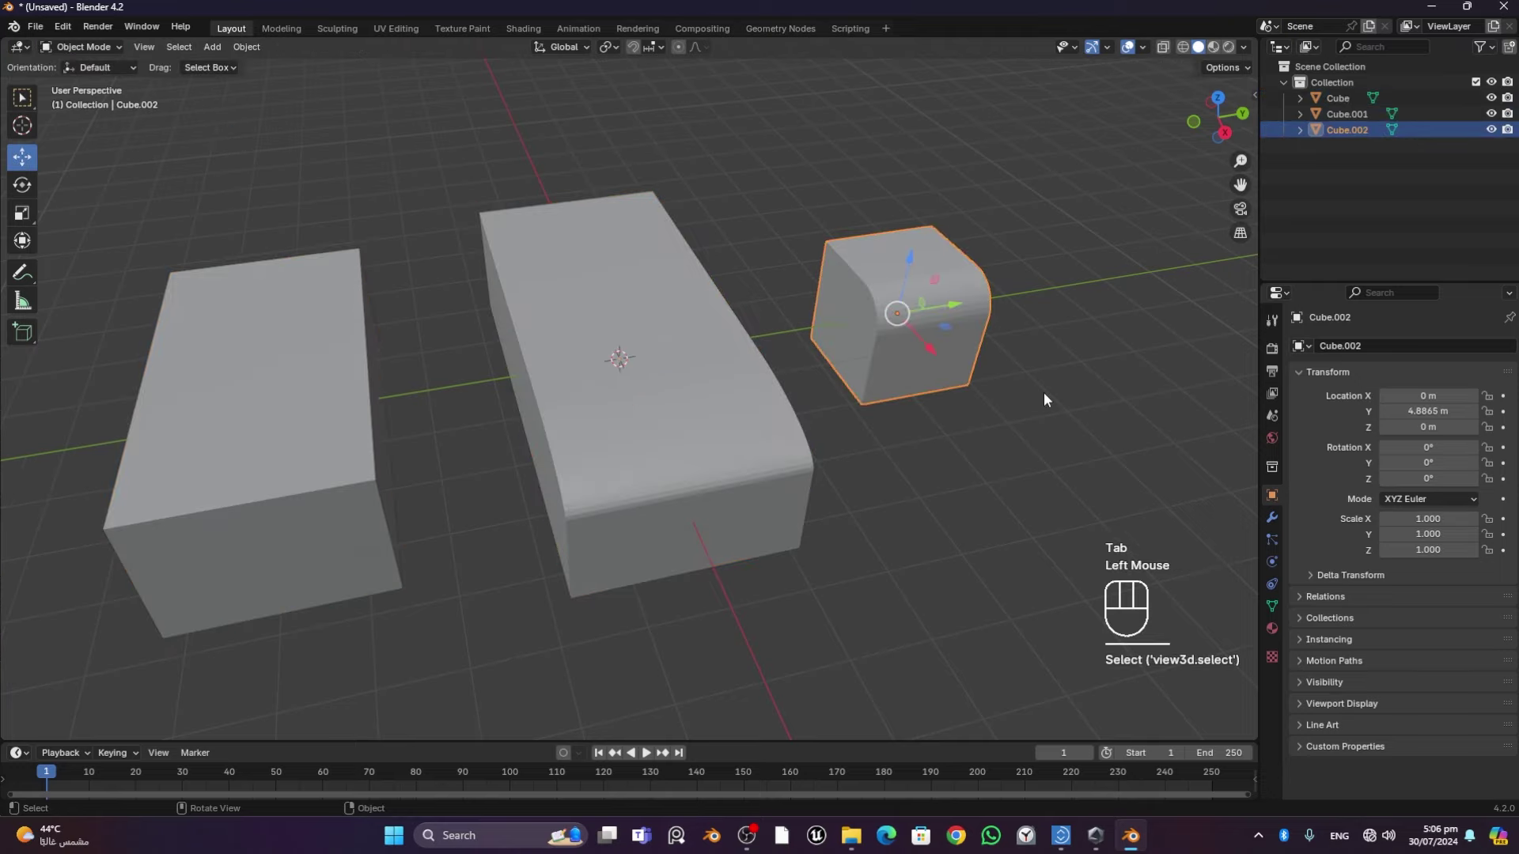
pyautogui.middleClick(1007, 397)
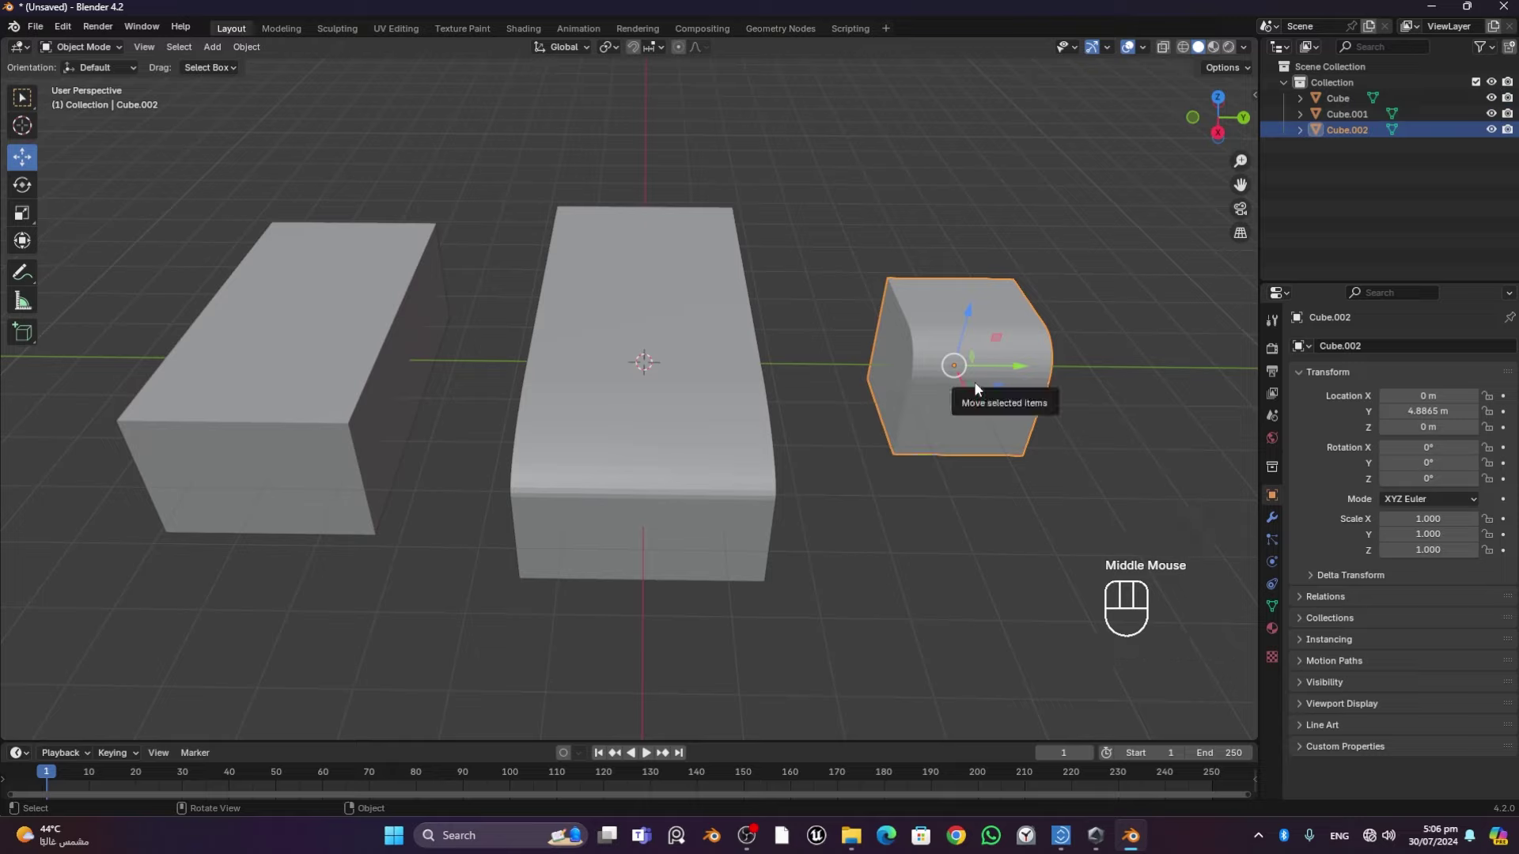
pyautogui.press('n')
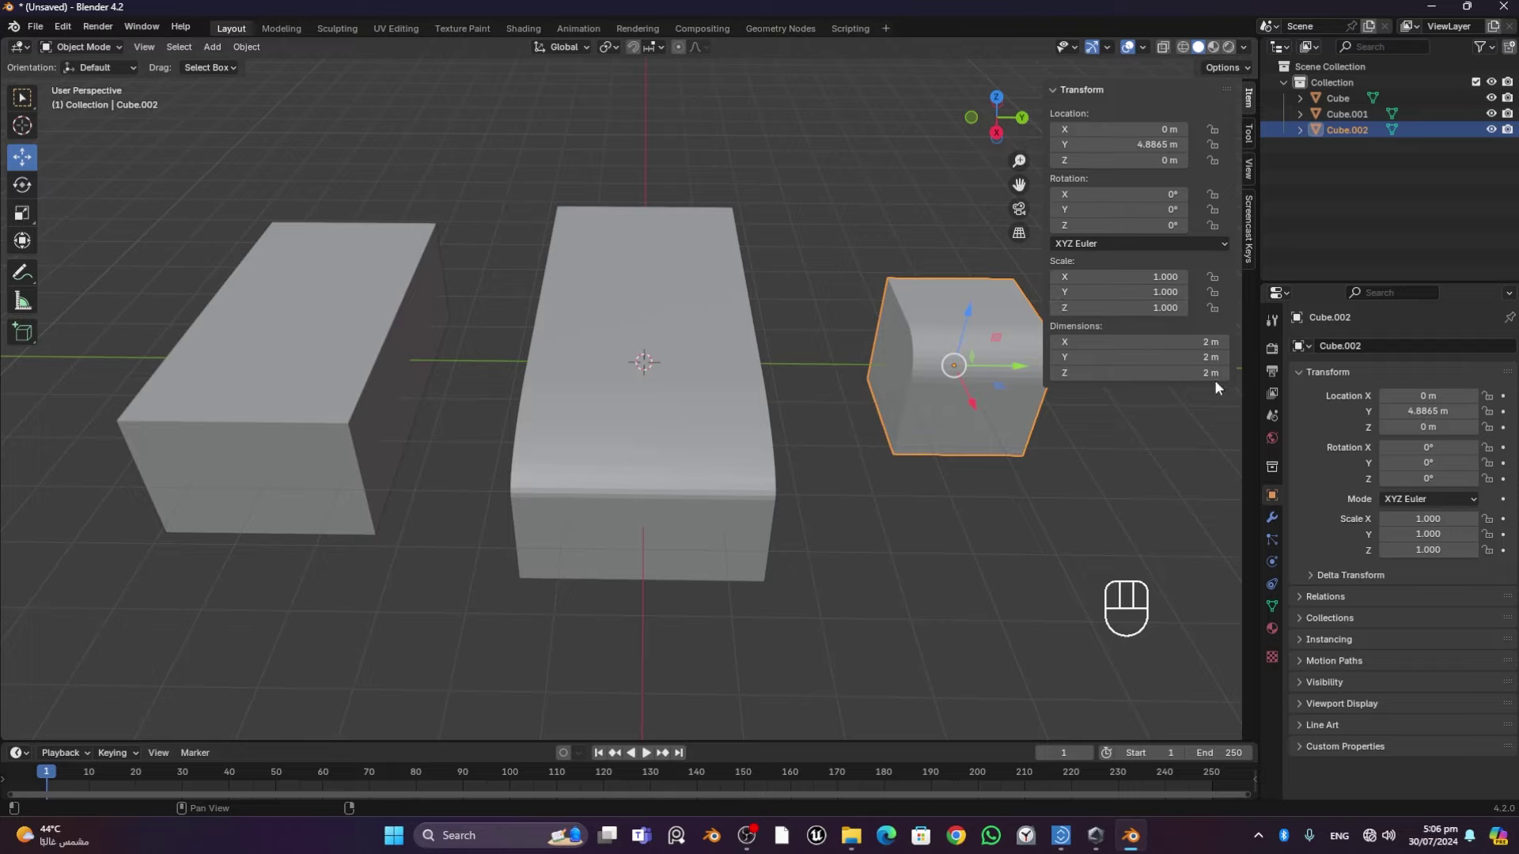
# Compare the middle and left boxes' transform values, revealing their unapplied scale
pyautogui.click(722, 337)
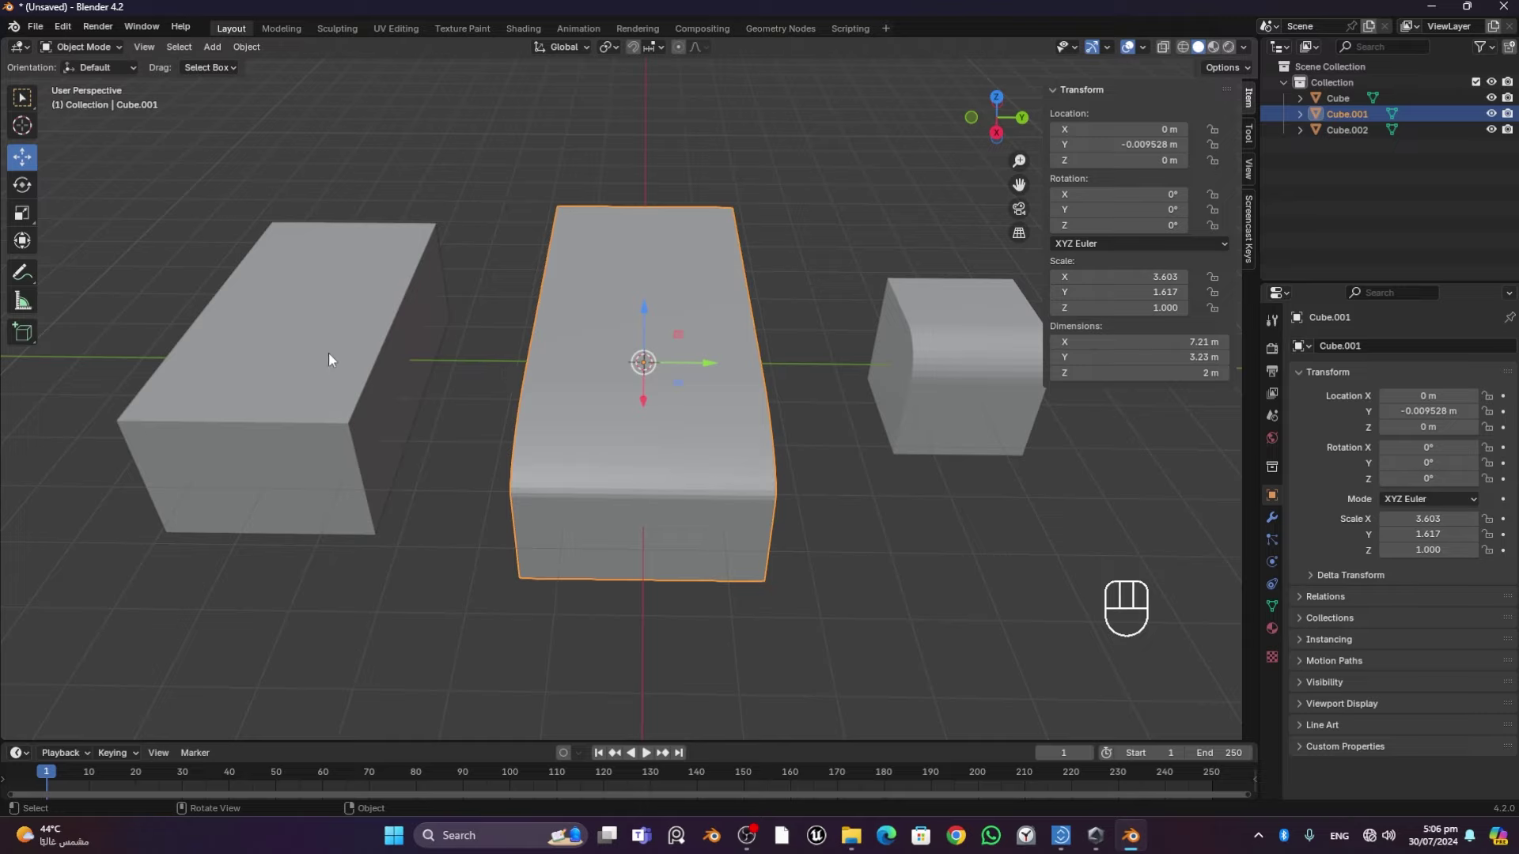
pyautogui.middleClick(812, 404)
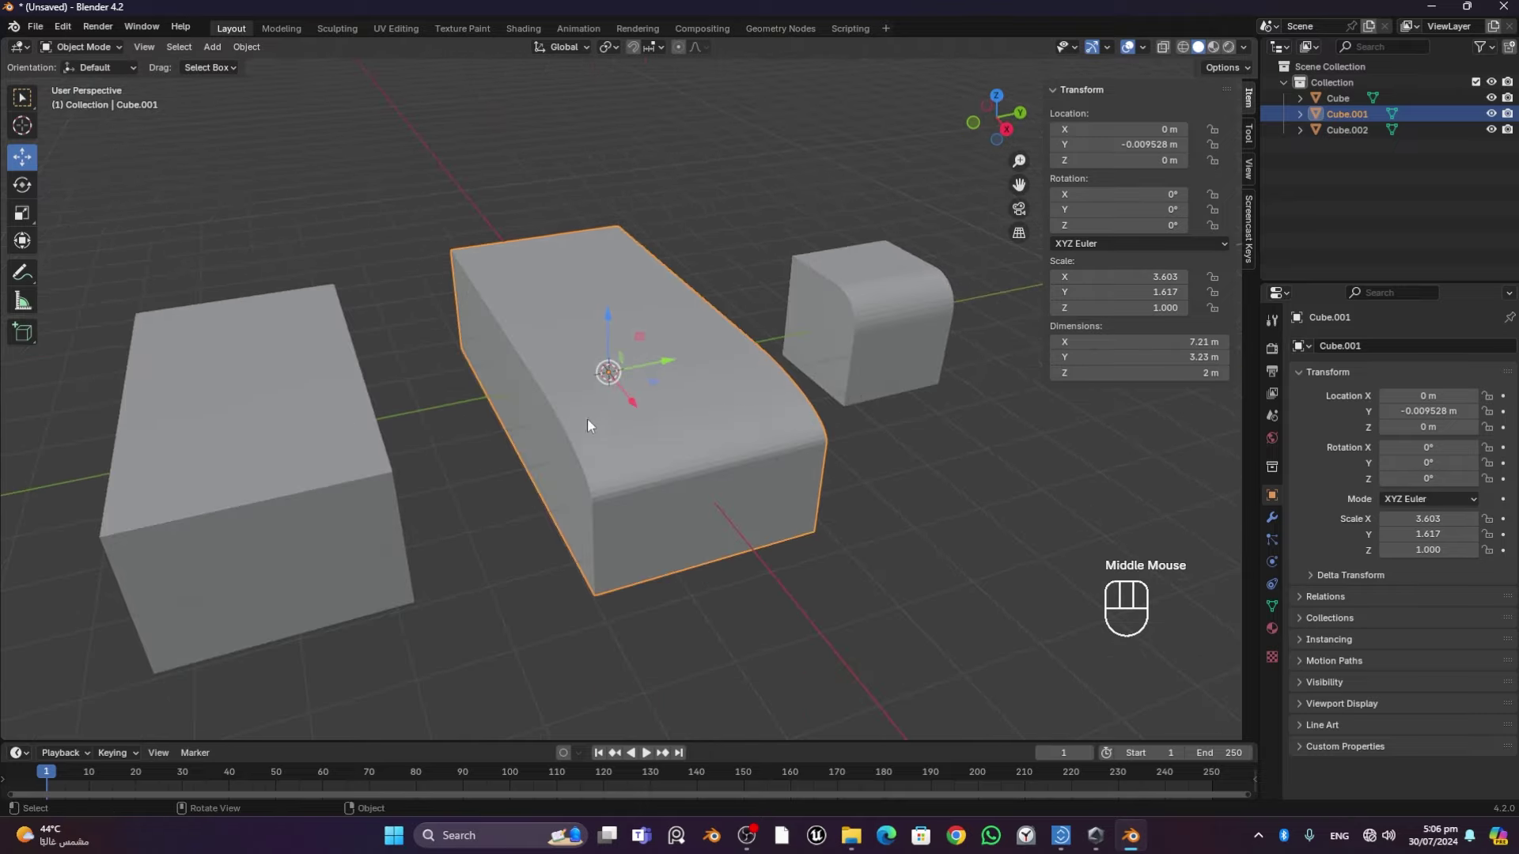
pyautogui.click(326, 441)
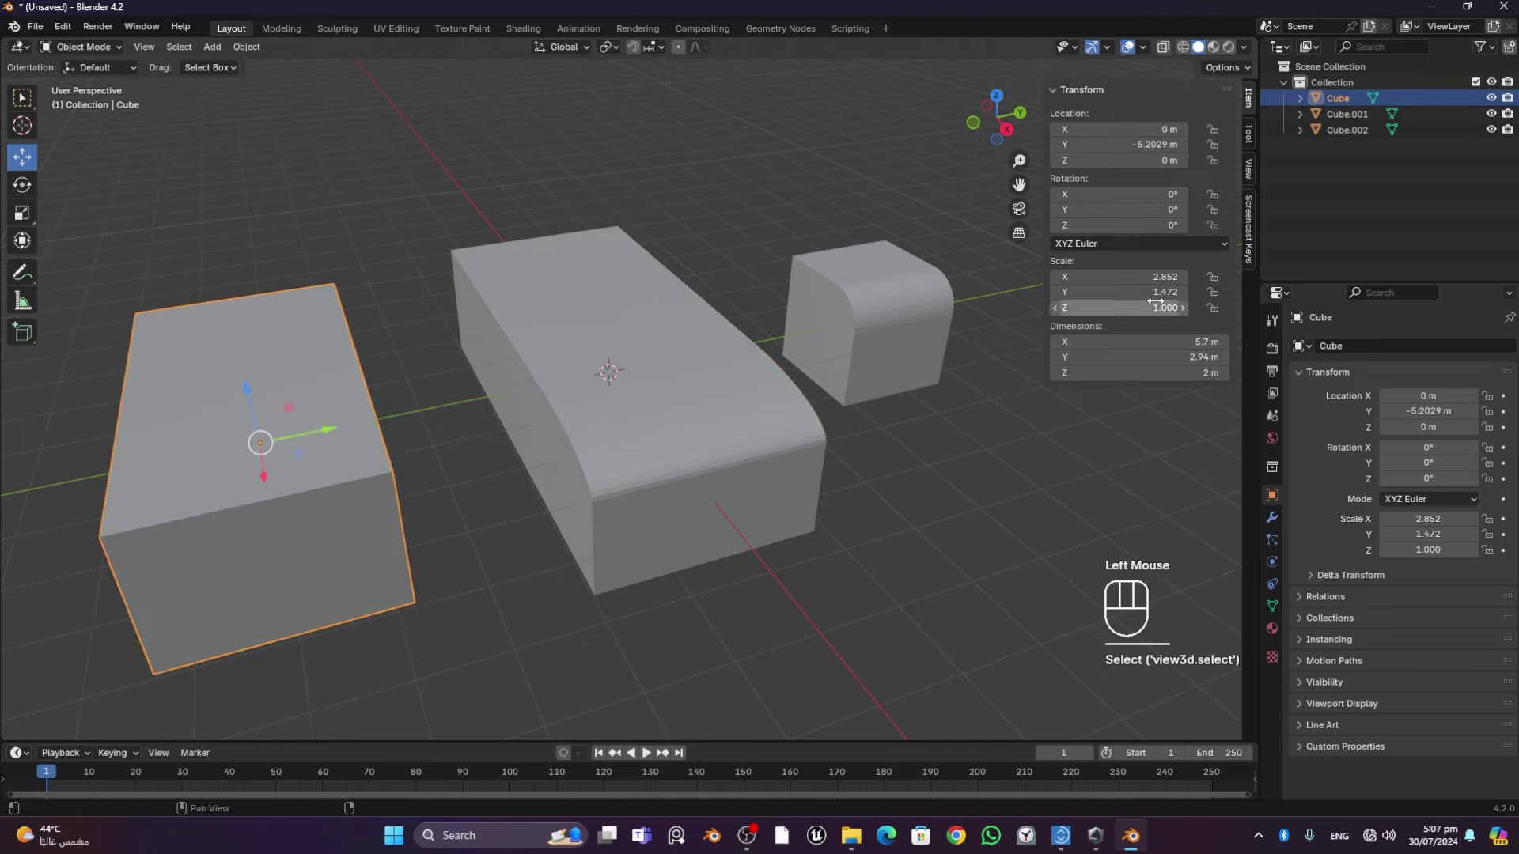
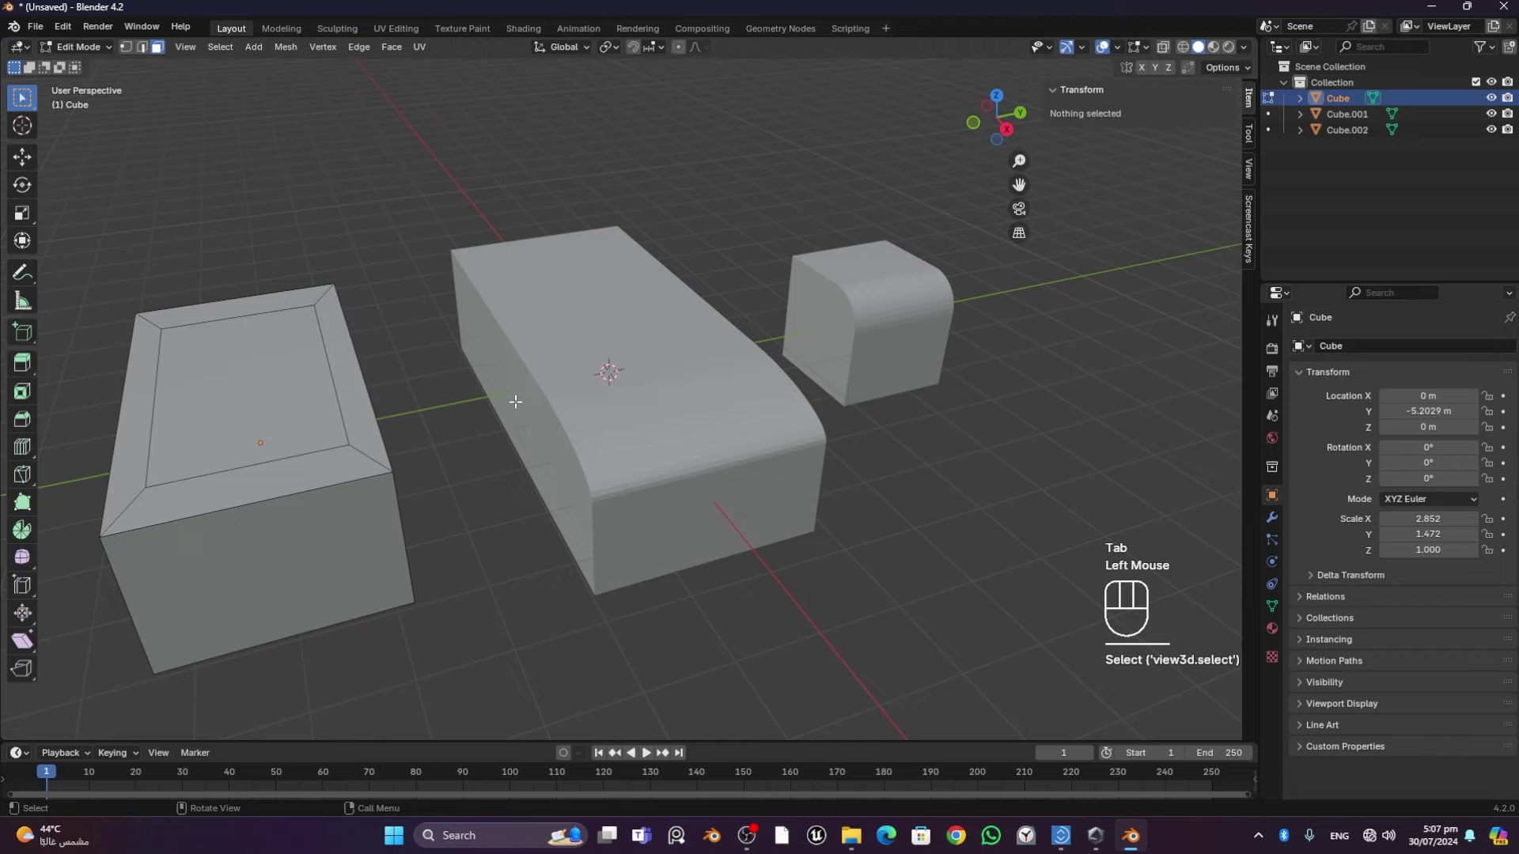
pyautogui.press('Tab')
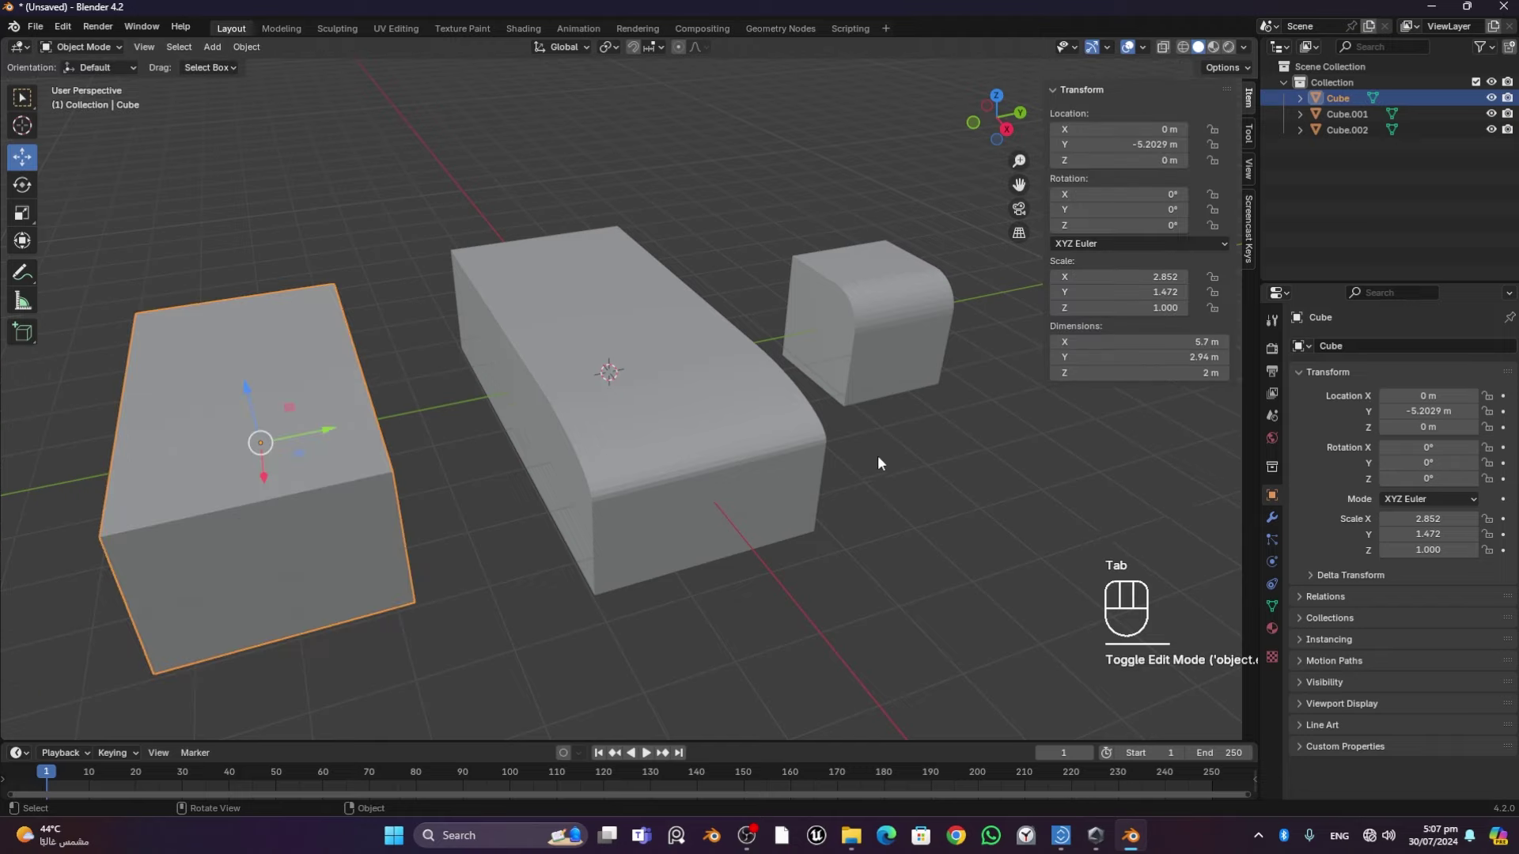
# Delete all three old objects from the scene
pyautogui.click(902, 292)
pyautogui.press('Delete')
pyautogui.click(552, 386)
pyautogui.press('Delete')
pyautogui.click(287, 442)
pyautogui.press('Delete')
# Add a fresh cube and duplicate it along Y to the other side of the centre
pyautogui.press('shift+a')
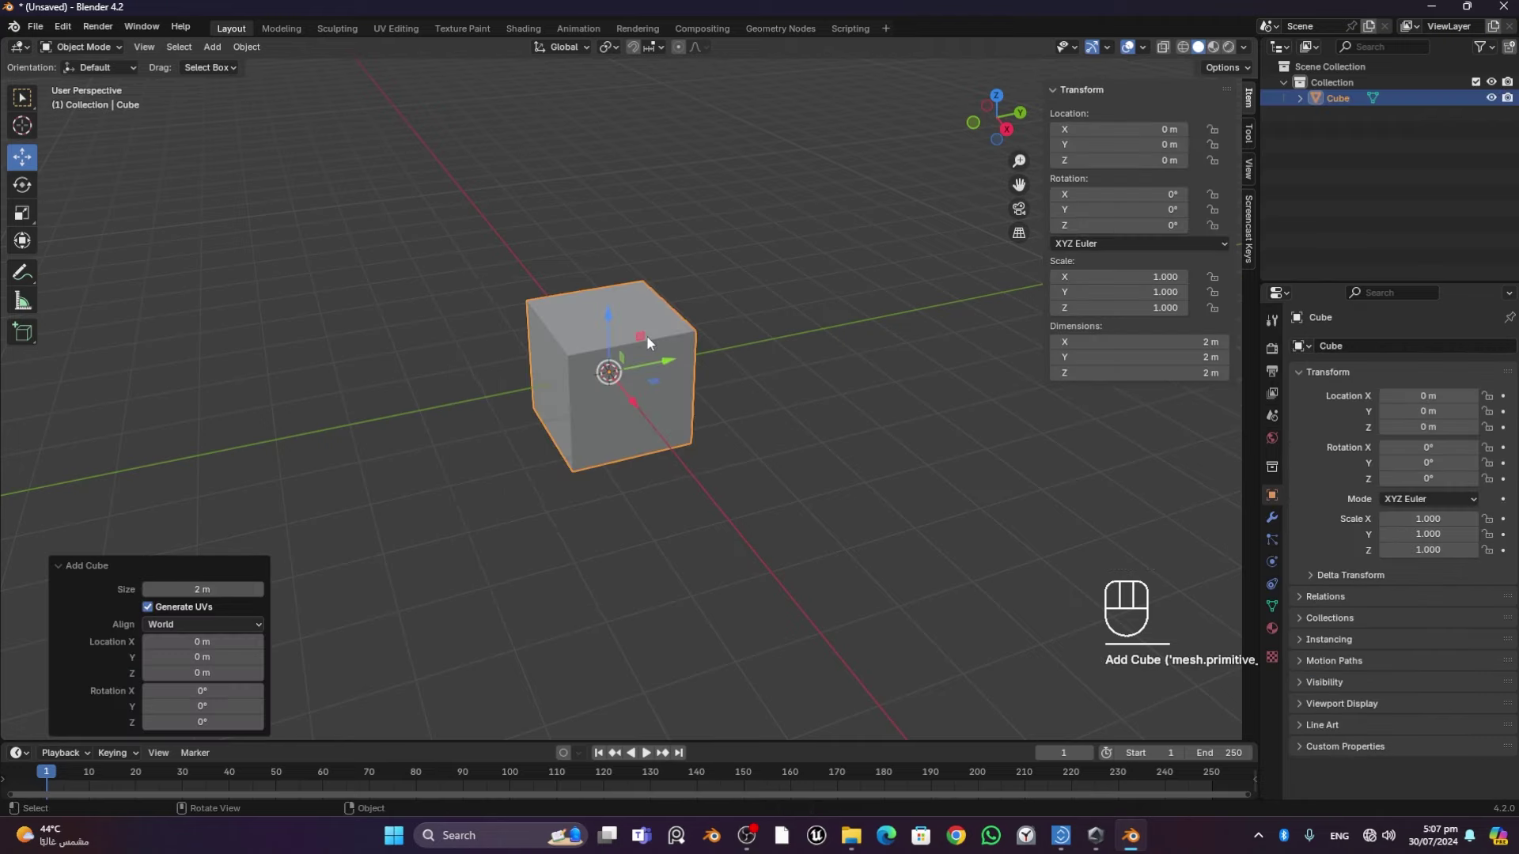
pyautogui.click(678, 363)
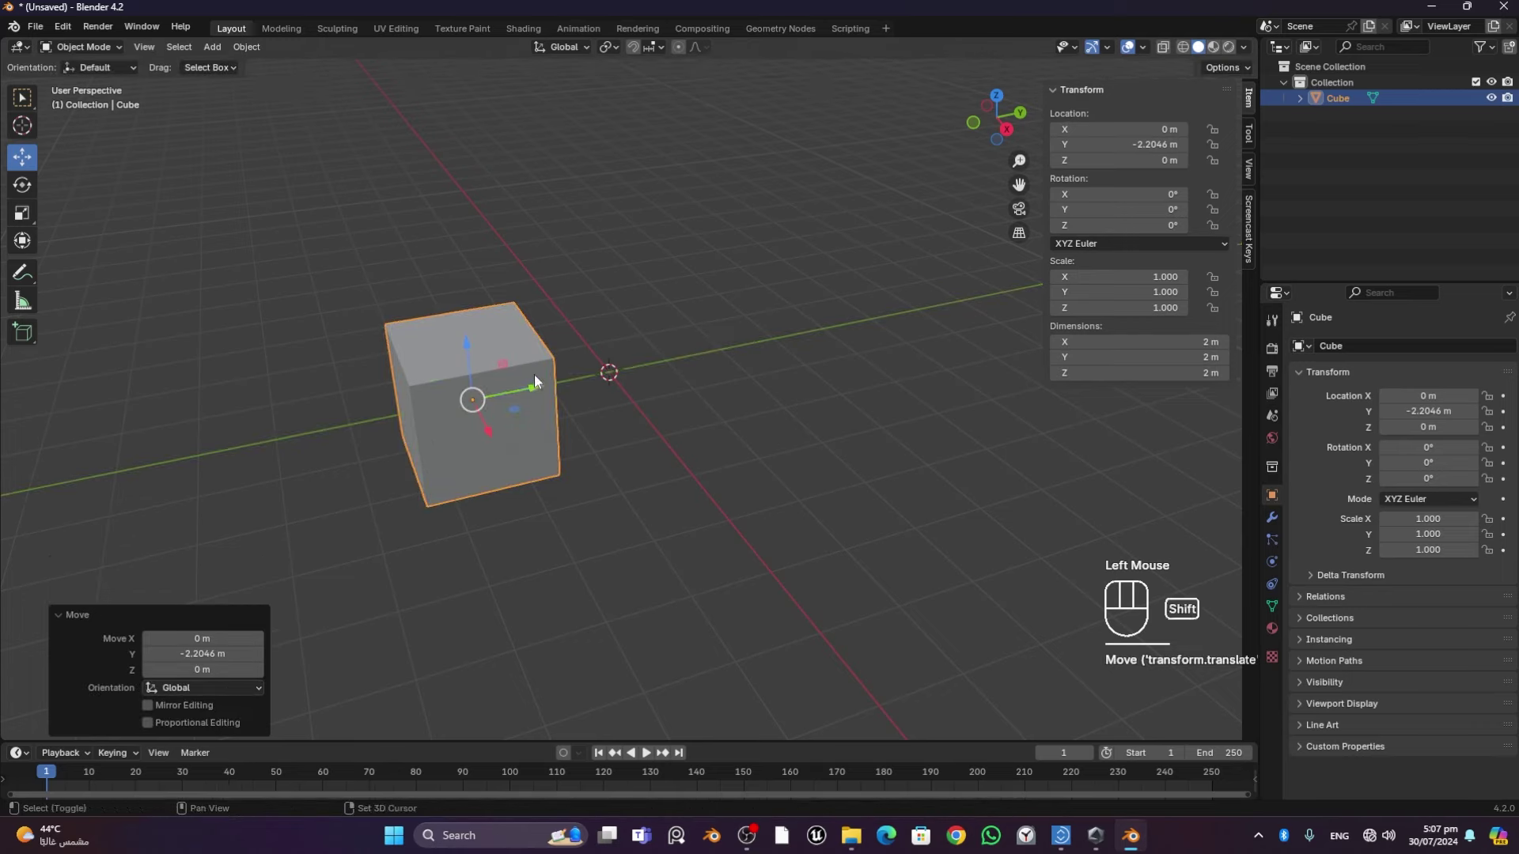
pyautogui.press('shift+d')
pyautogui.press('y')
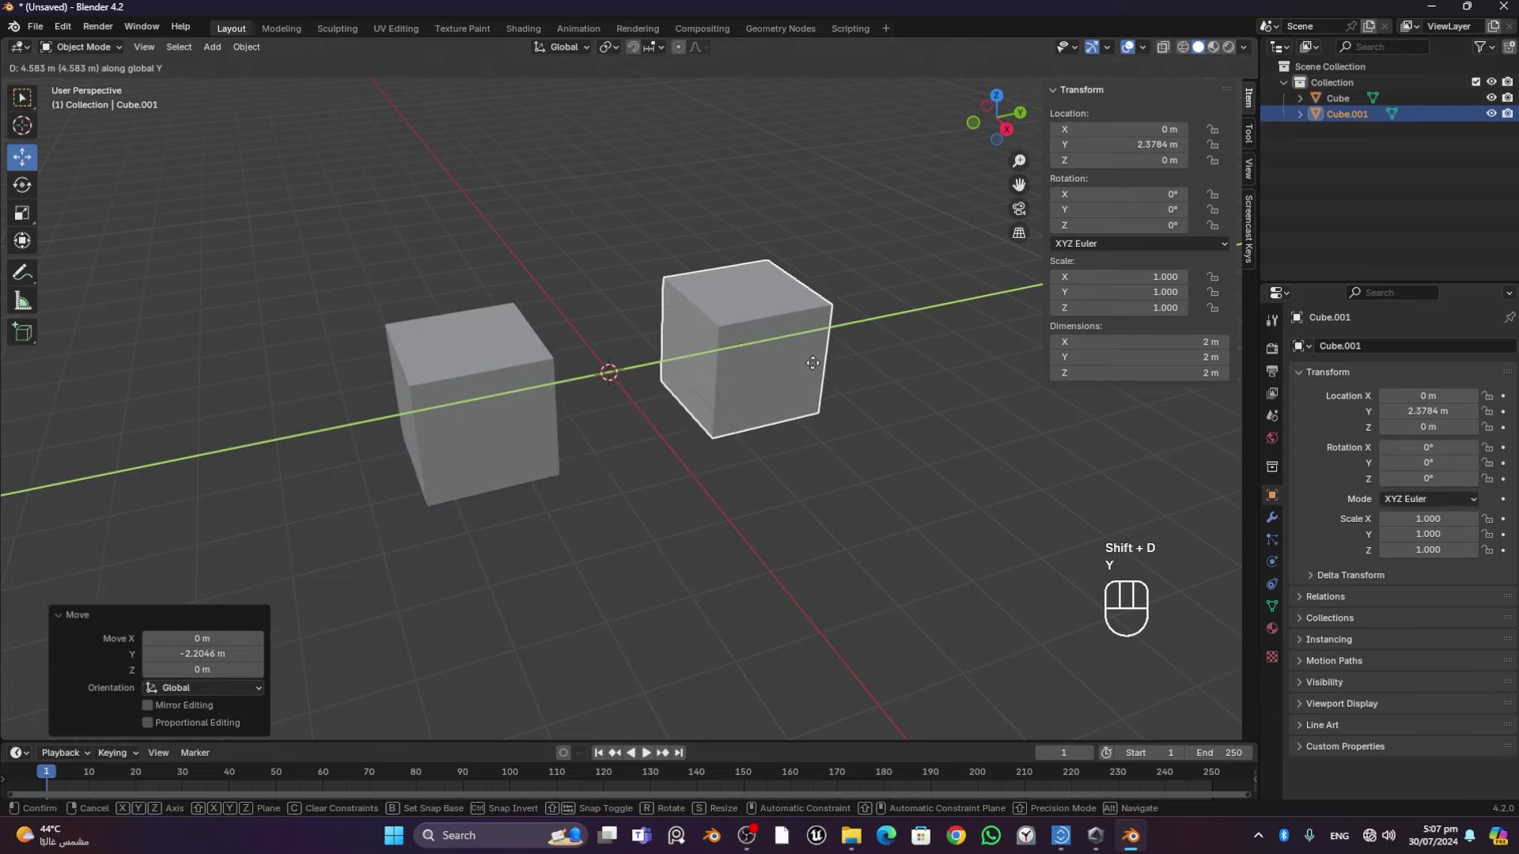
pyautogui.click(842, 362)
pyautogui.click(846, 497)
# Stretch both new cubes into long boxes with the Scale tool, leaving scale unapplied
pyautogui.click(503, 406)
pyautogui.middleClick(635, 503)
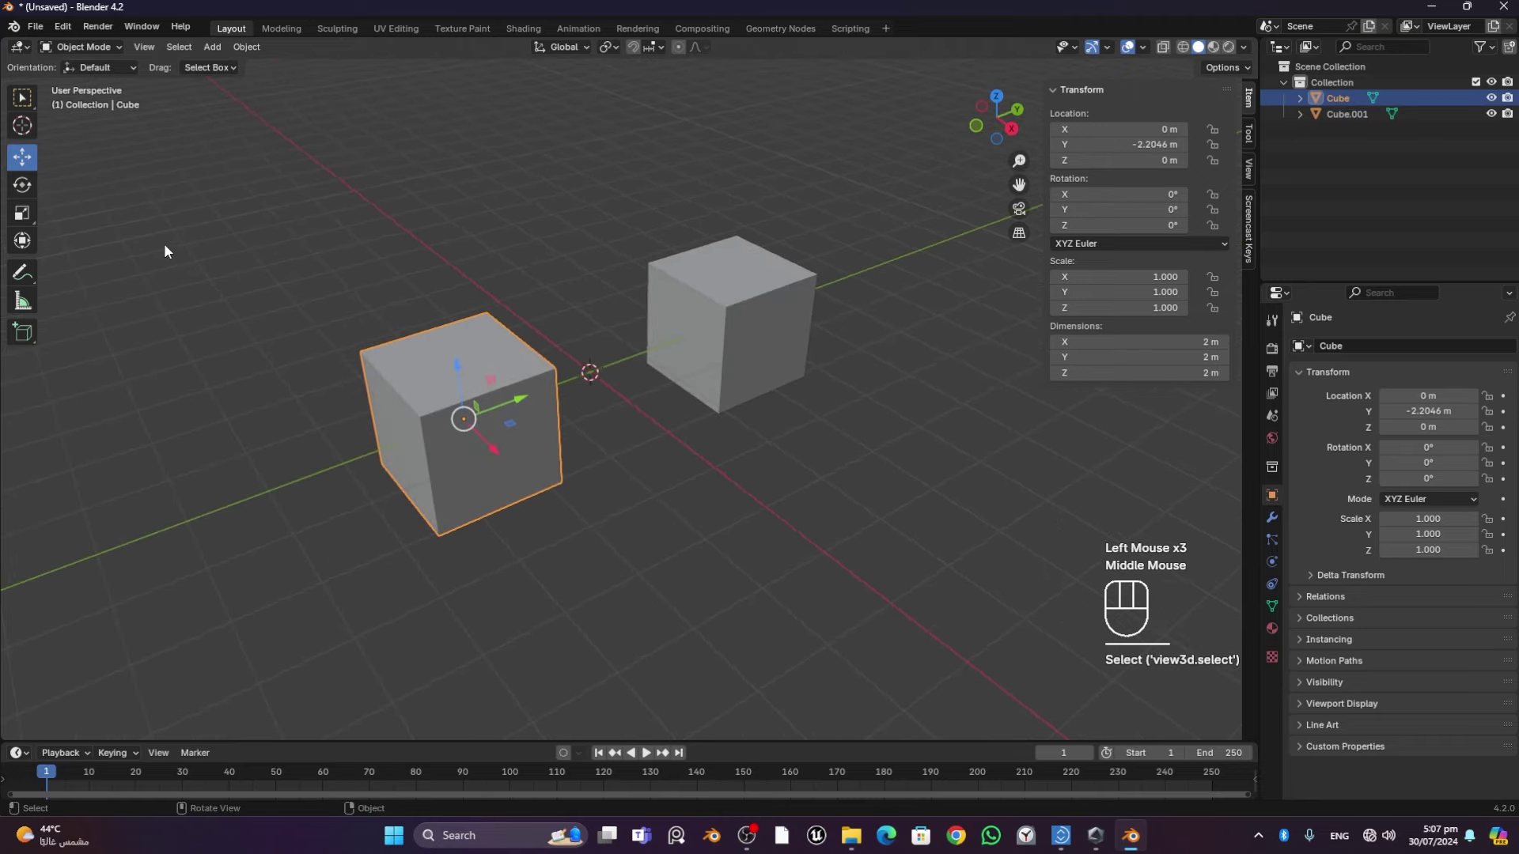
pyautogui.click(19, 219)
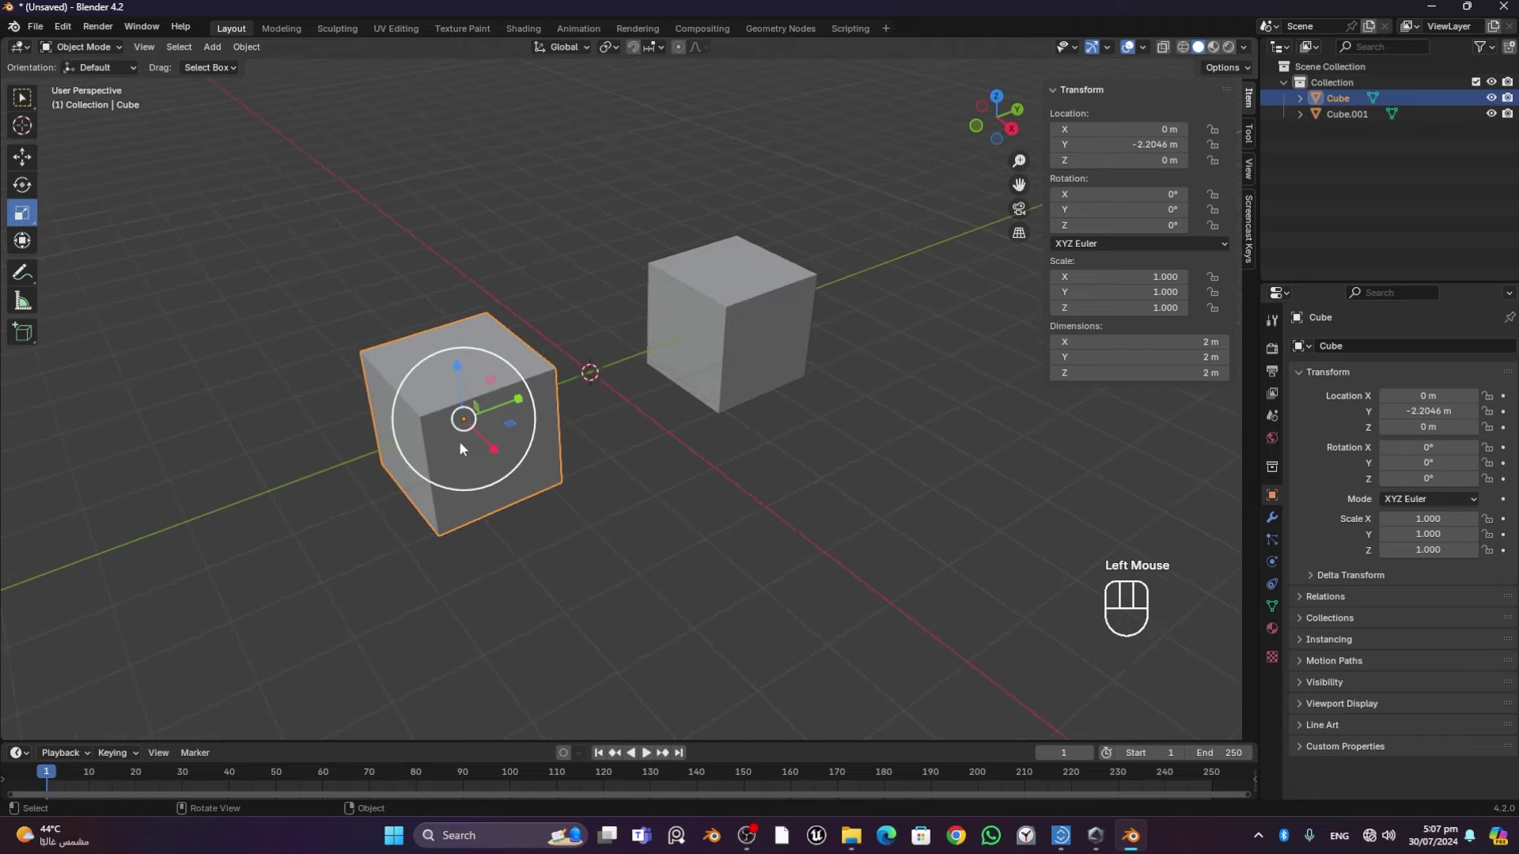
pyautogui.click(495, 453)
pyautogui.click(526, 402)
pyautogui.click(762, 335)
pyautogui.middleClick(936, 428)
pyautogui.click(791, 348)
pyautogui.click(803, 311)
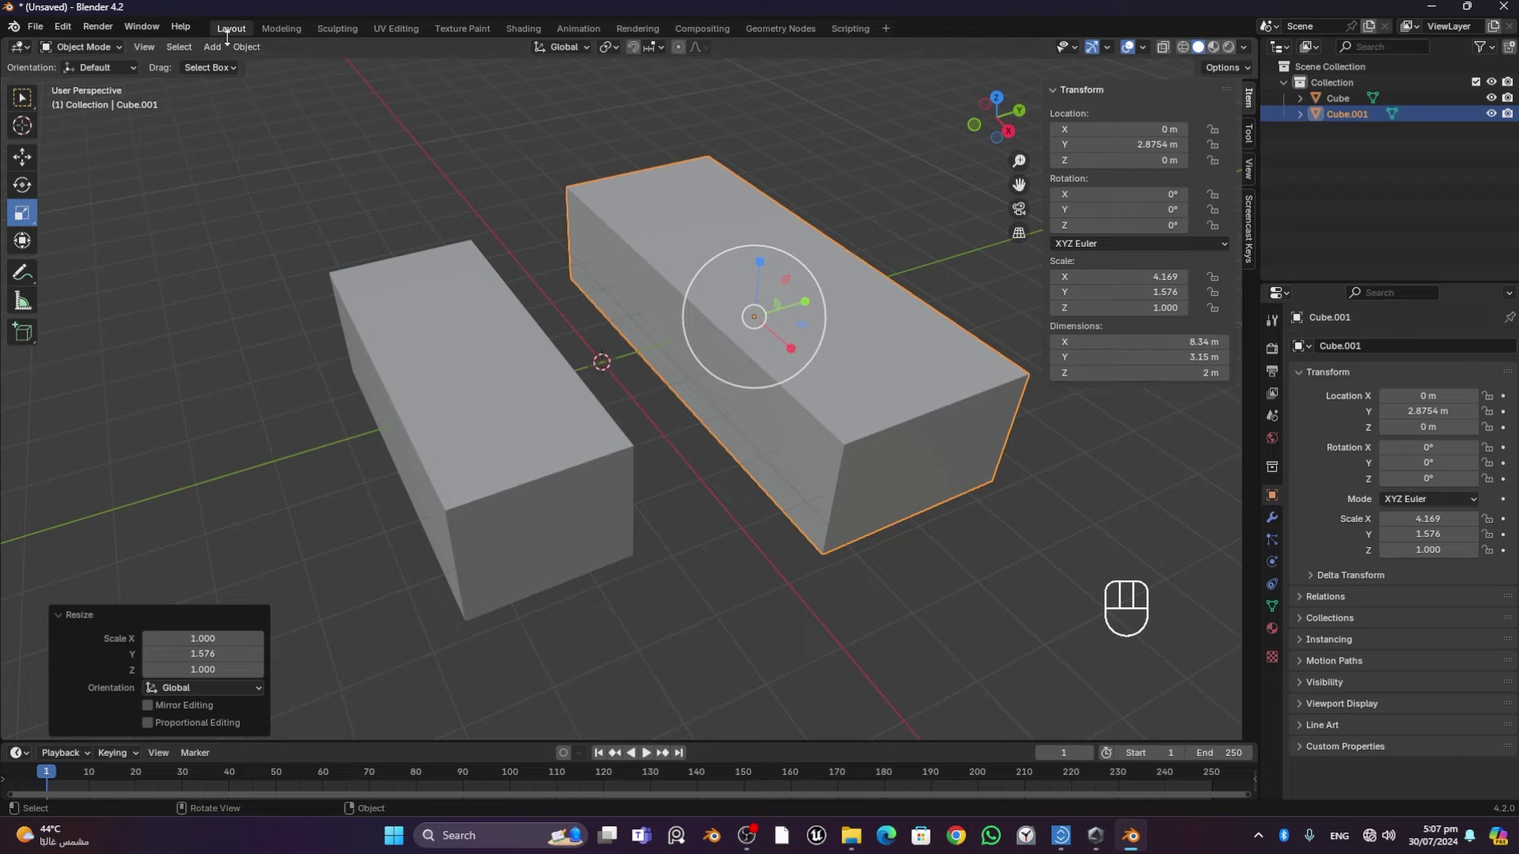
# Apply scale on each box via Object > Apply > Scale so both read scale 1
pyautogui.moveTo(242, 52); pyautogui.dragTo(483, 166)
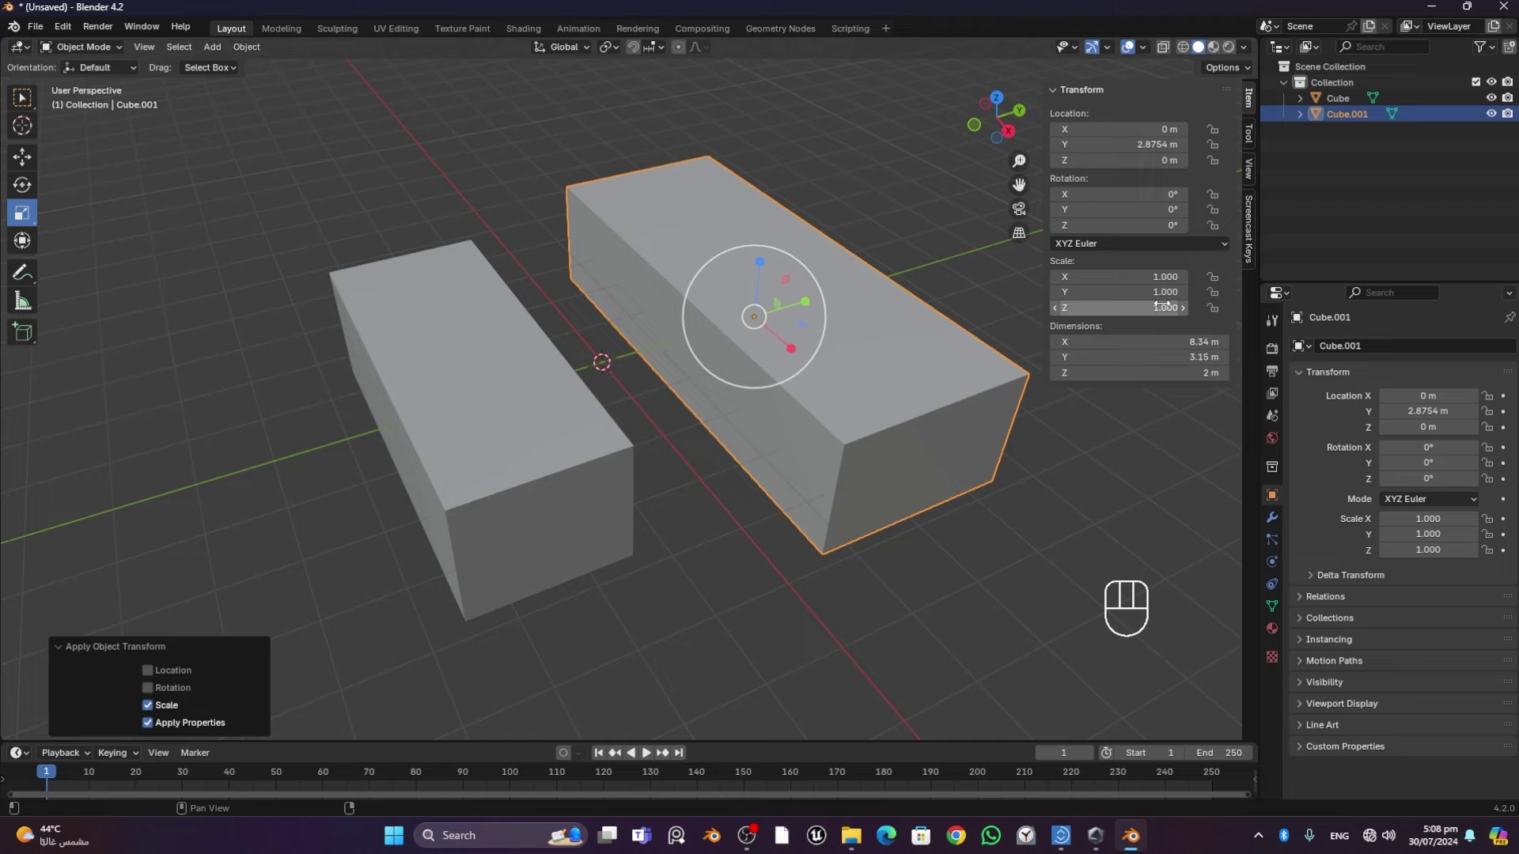
pyautogui.click(553, 419)
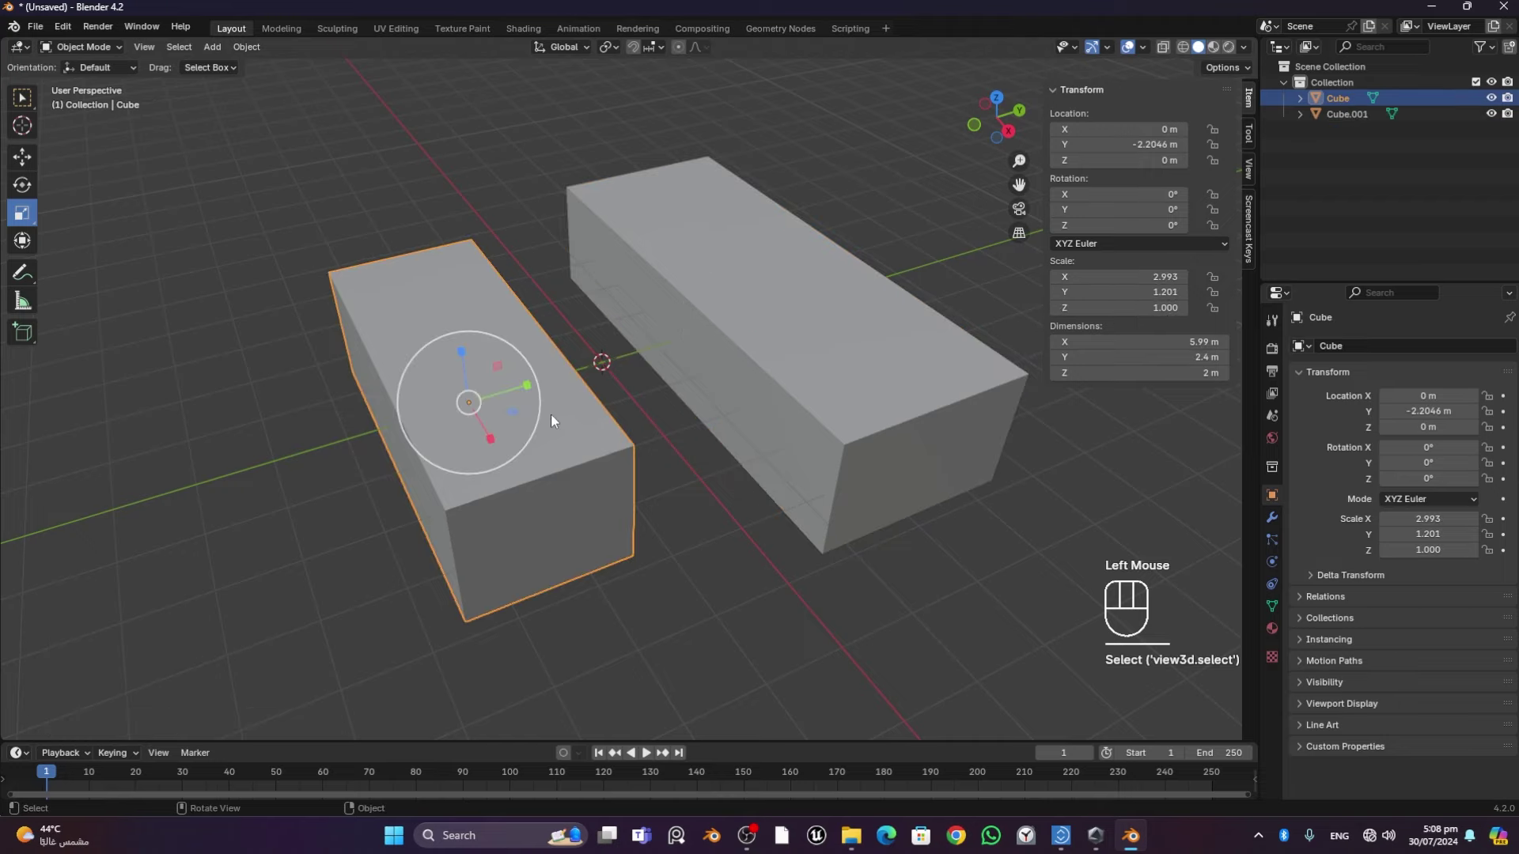
pyautogui.moveTo(245, 49); pyautogui.dragTo(452, 156)
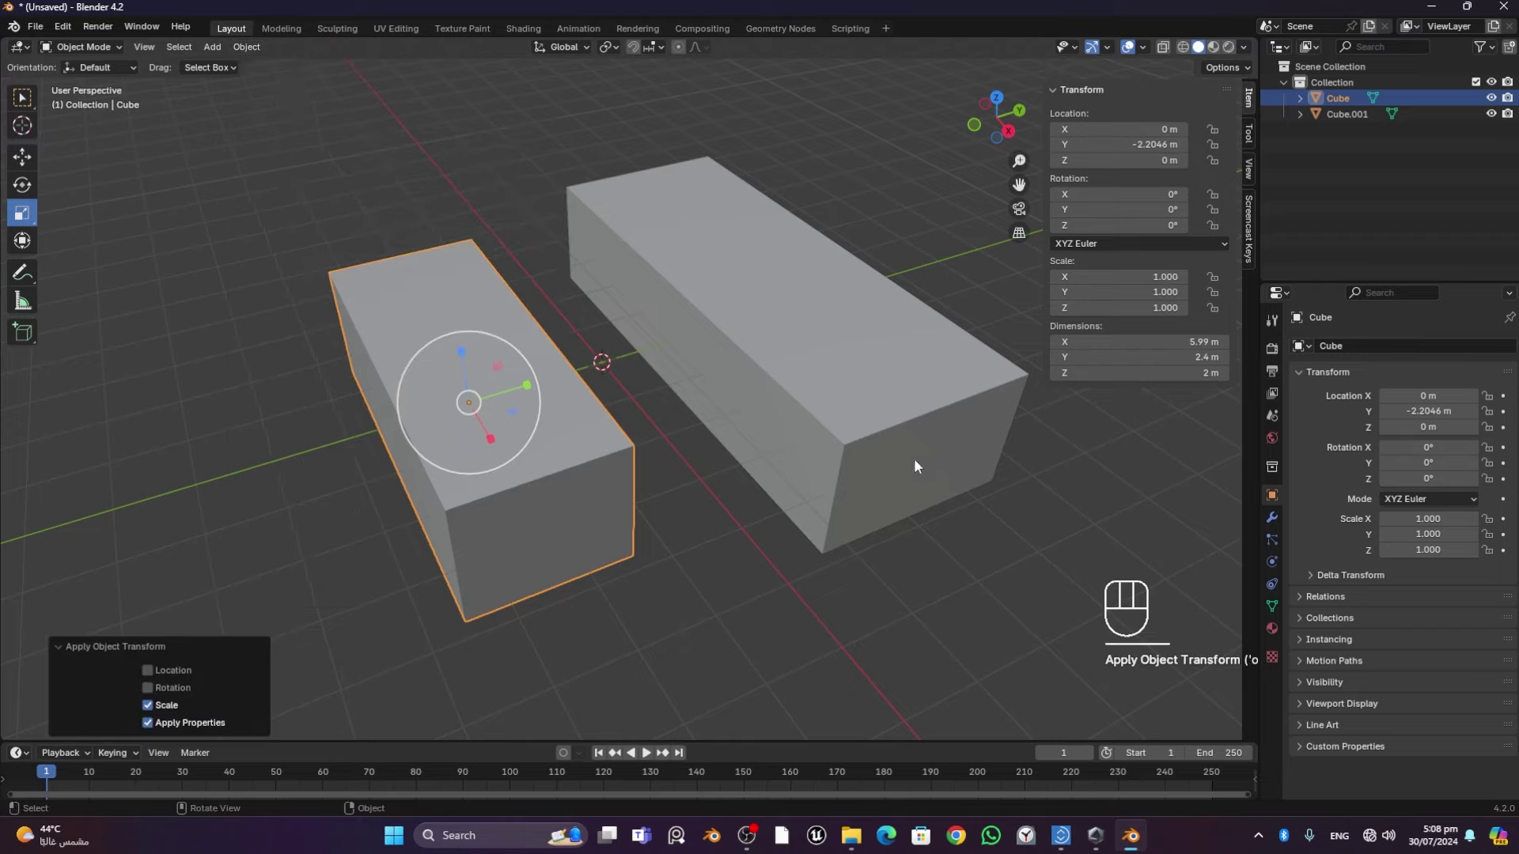
pyautogui.click(806, 362)
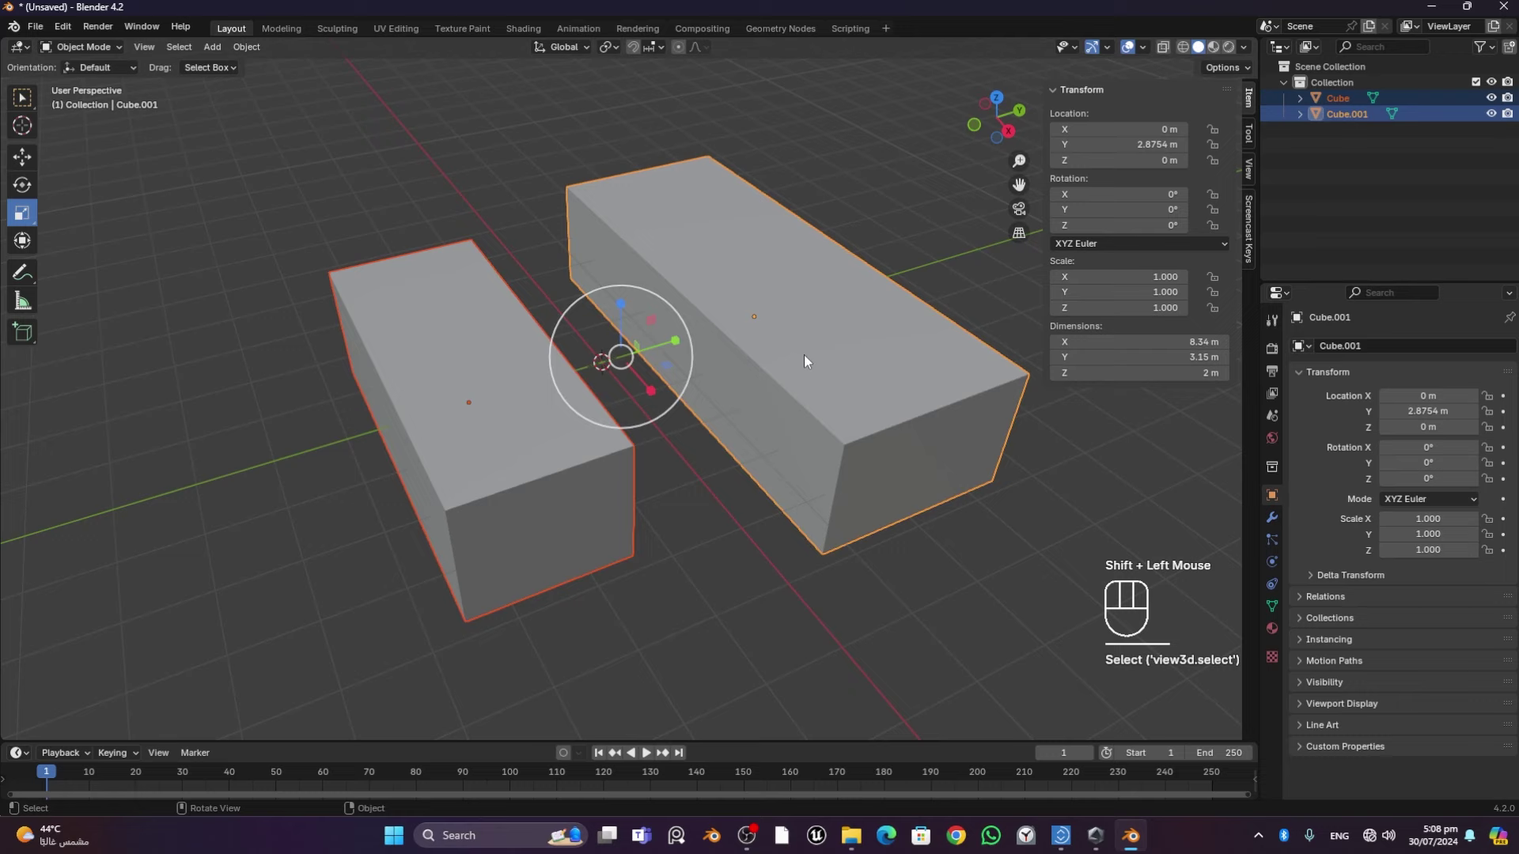
# In Edit Mode, bevel the long box's end edge into a rounded 4-segment curve
pyautogui.press('Tab')
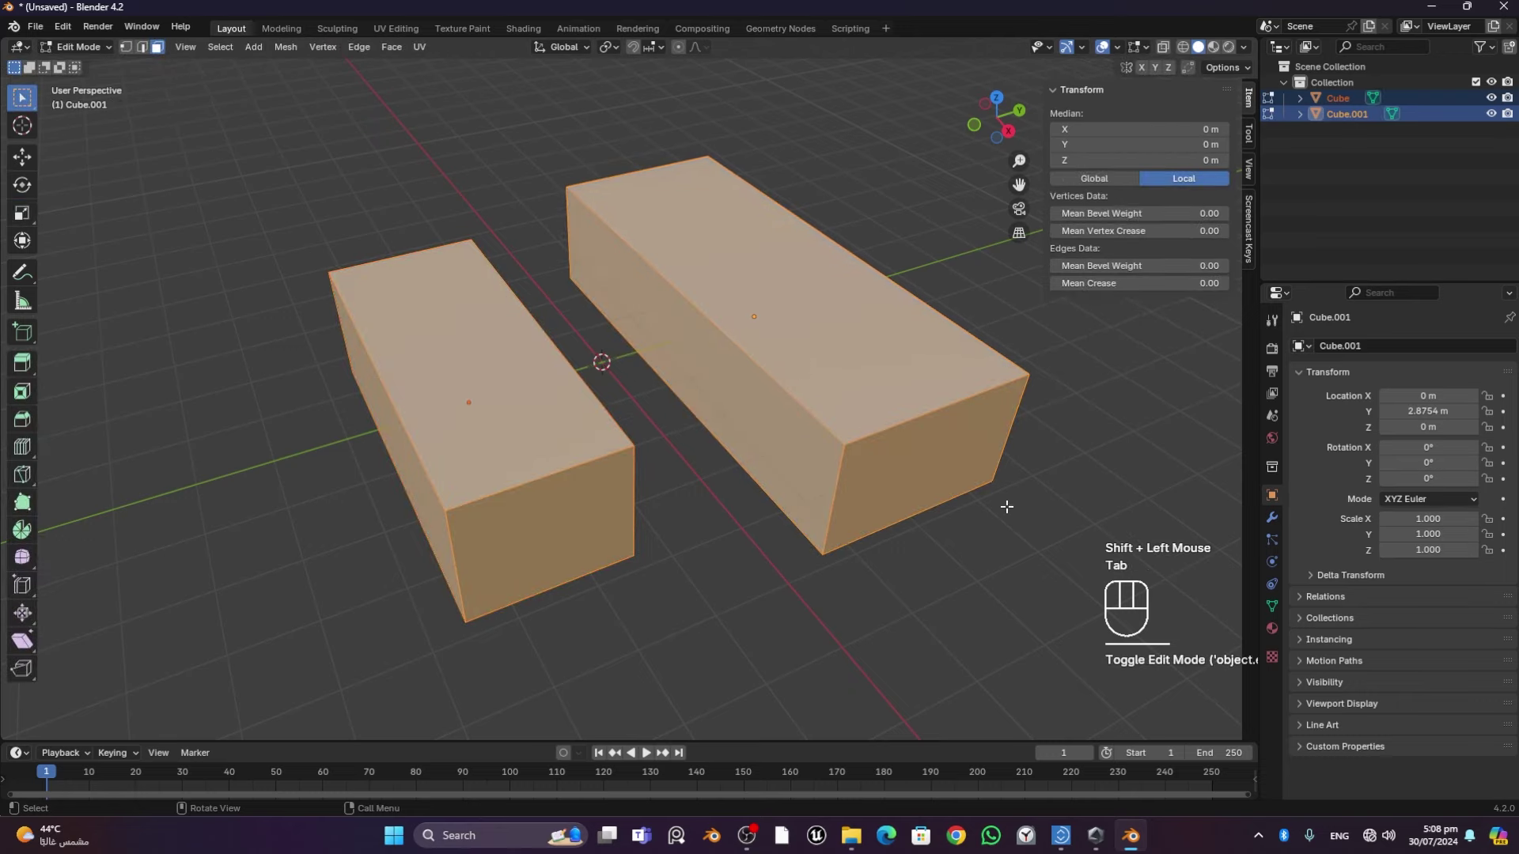
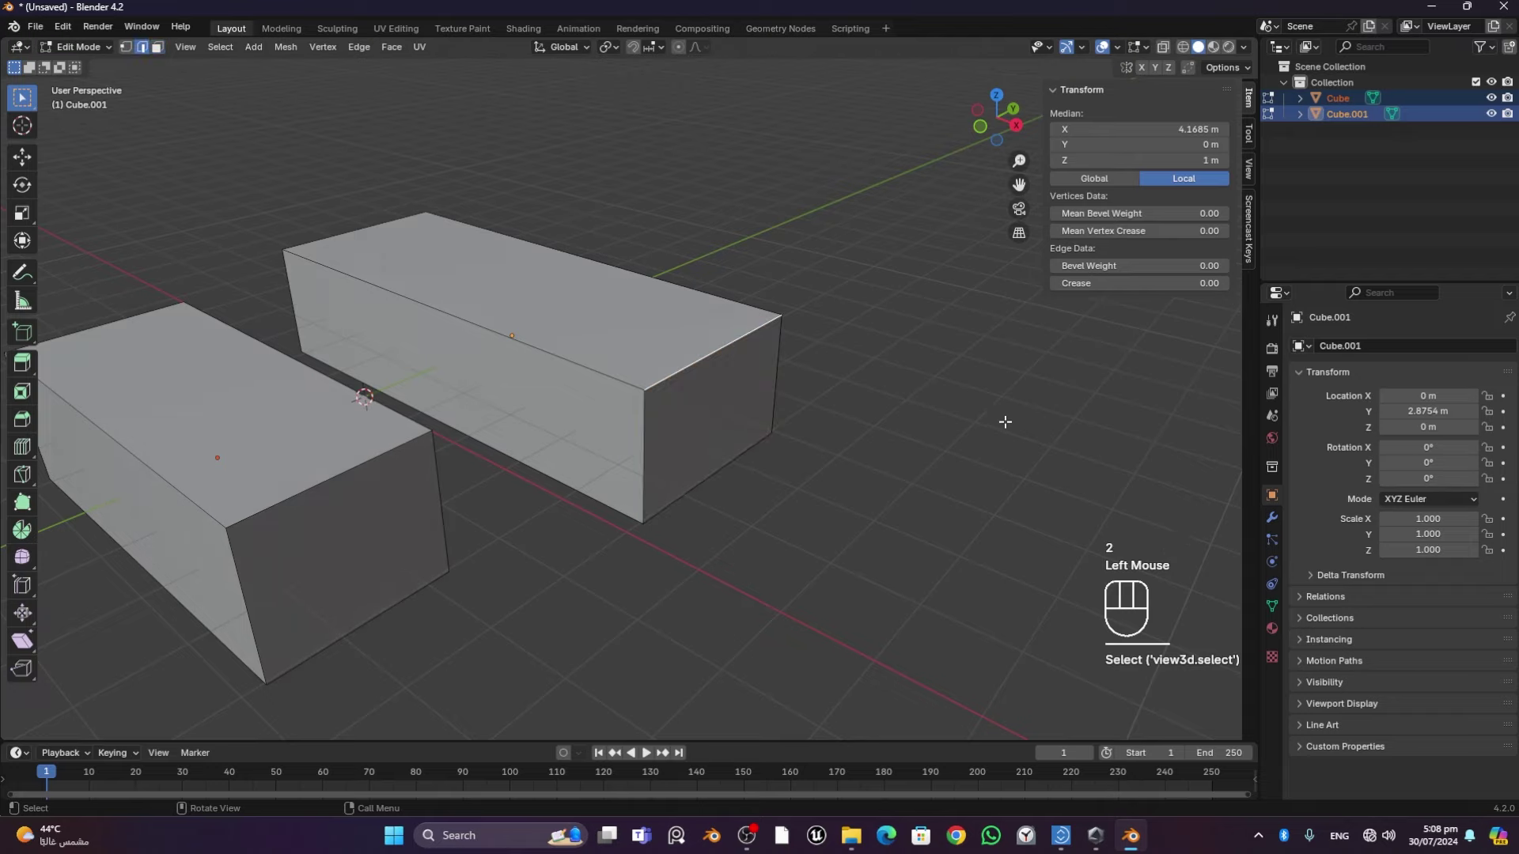
pyautogui.press('ctrl+b')
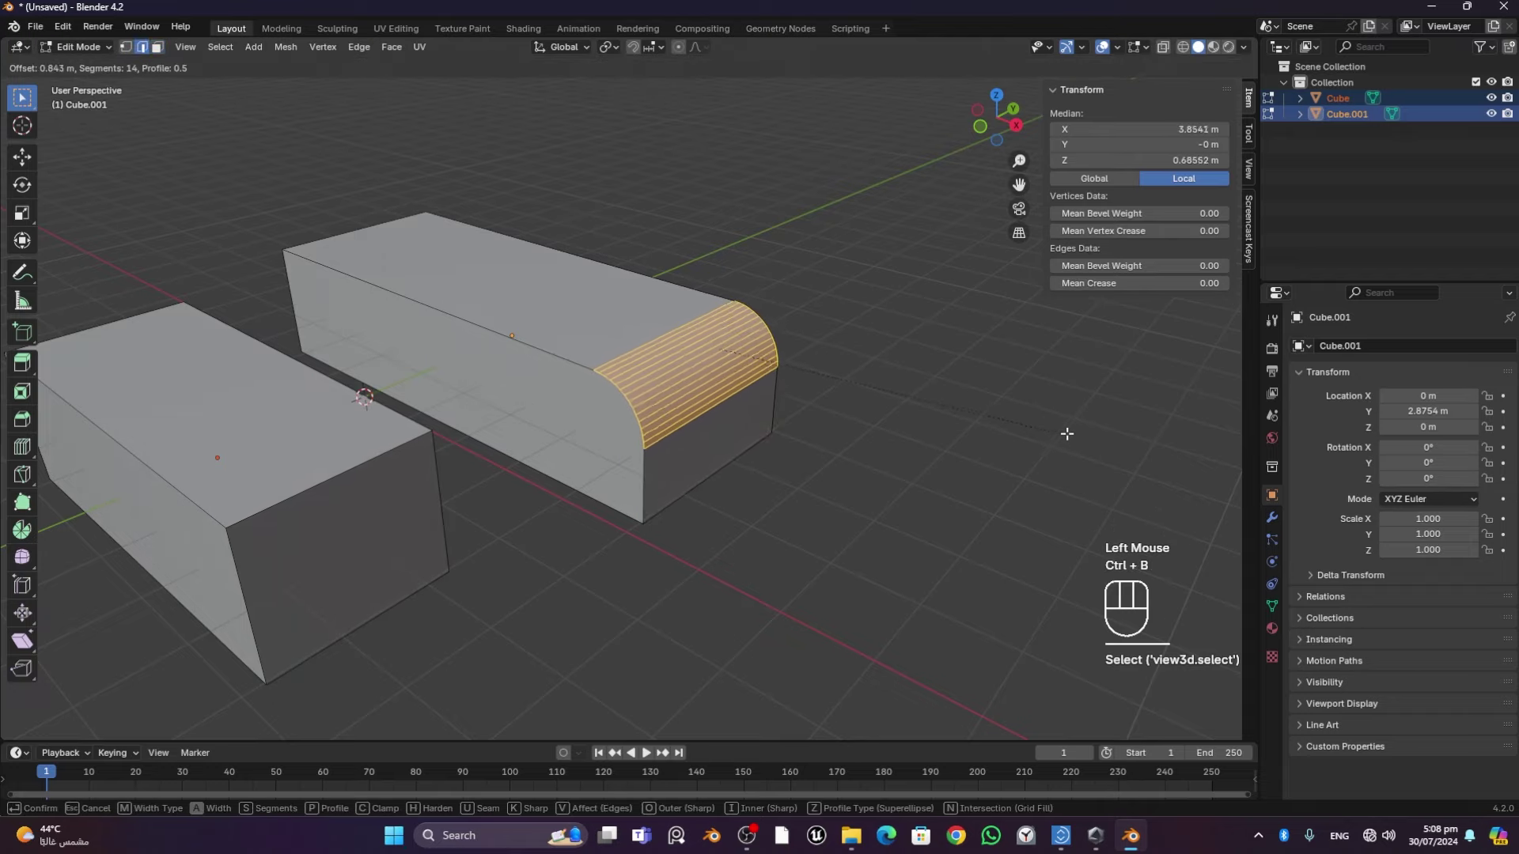